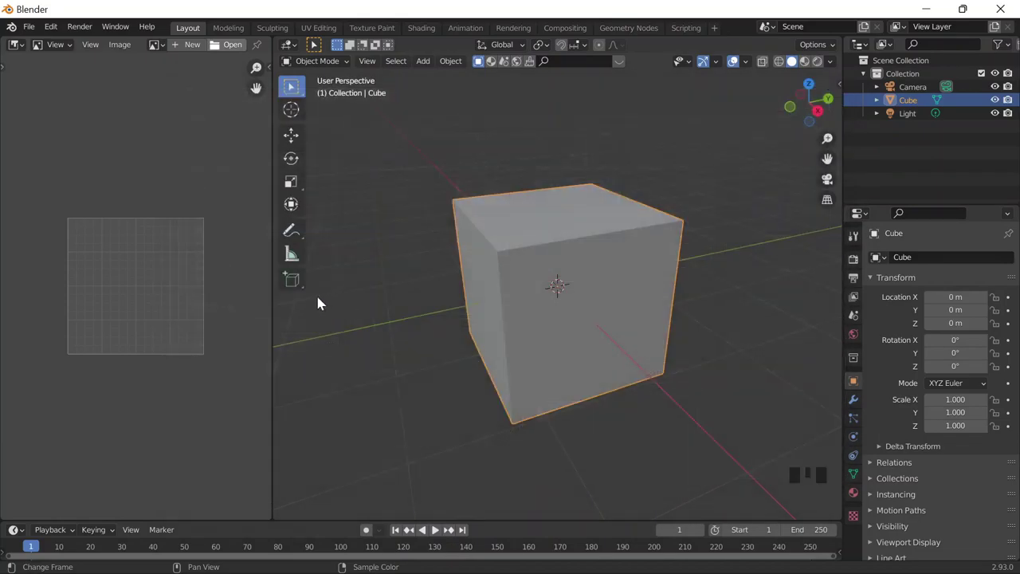
Zoom the bottle reference photo and orbit the viewport toward the cube's front.
scroll("down", 3)
scroll("up", 3)
scroll("up", 3)
left_click_drag(664, 329, 638, 302)
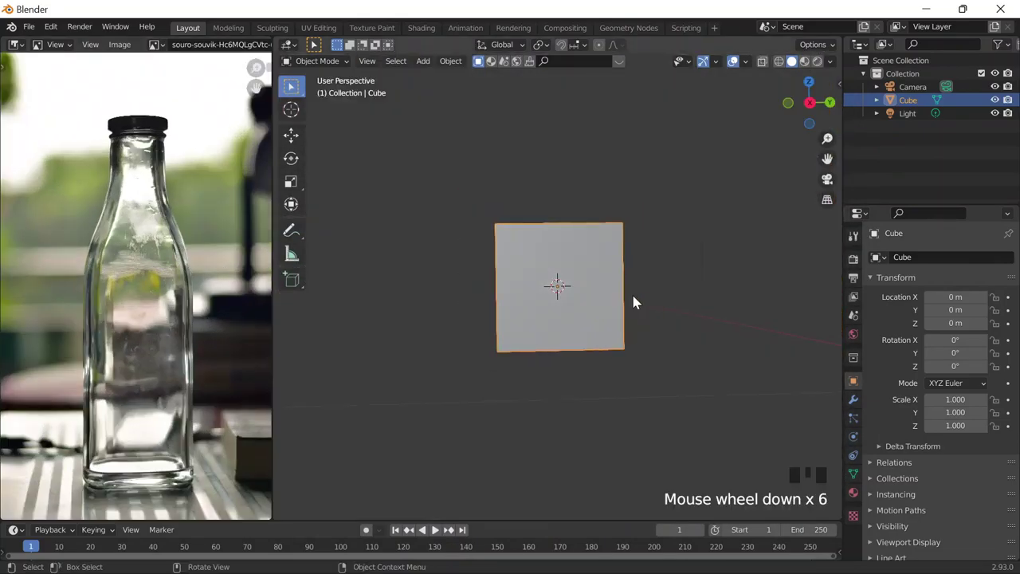
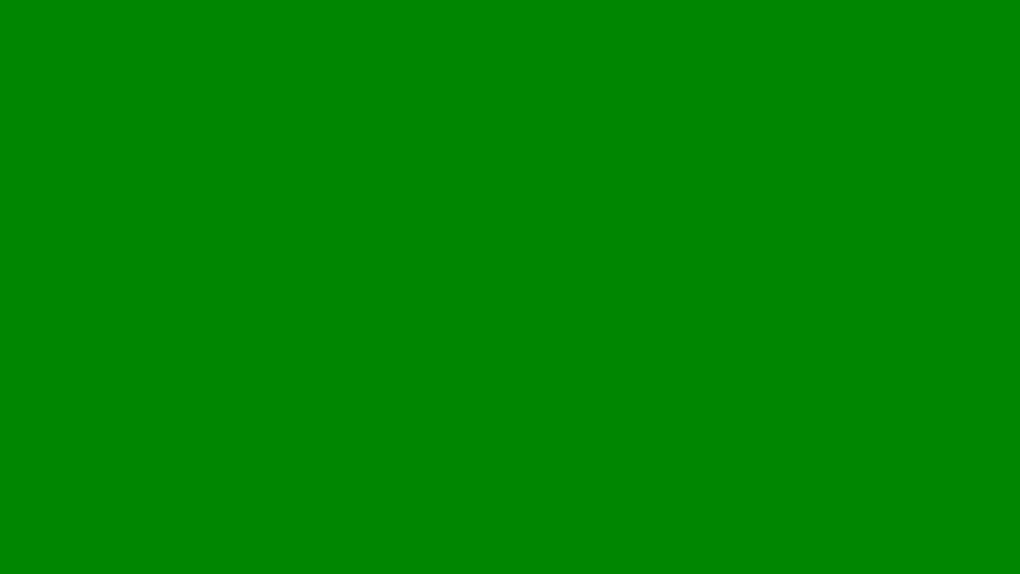
From top view, add a level-2 Subdivision Surface with Ctrl+2 and check it in the Modifier list.
key("ctrl+KP_2")
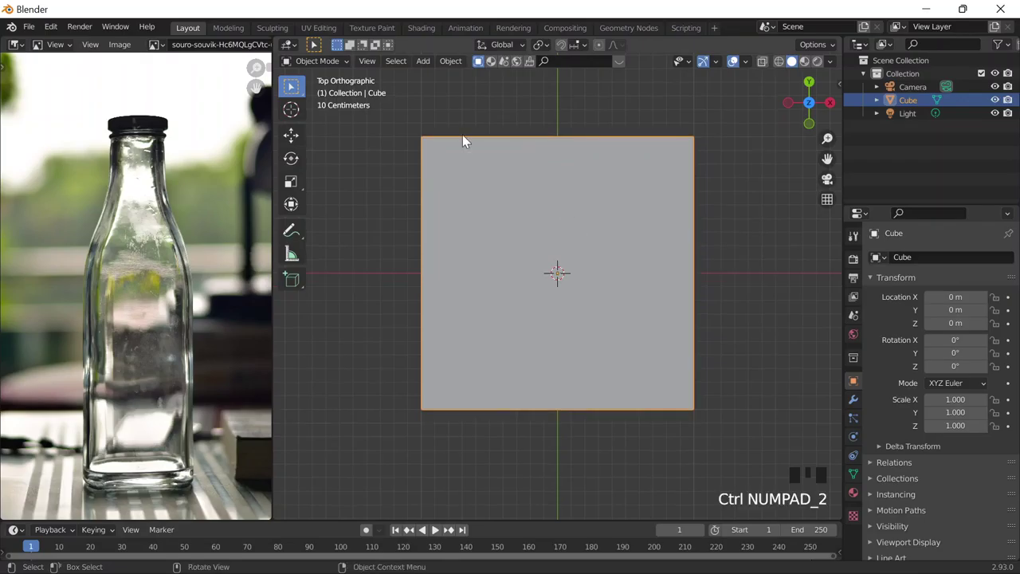
left_click_drag(63, 32, 392, 85)
key("ctrl+2")
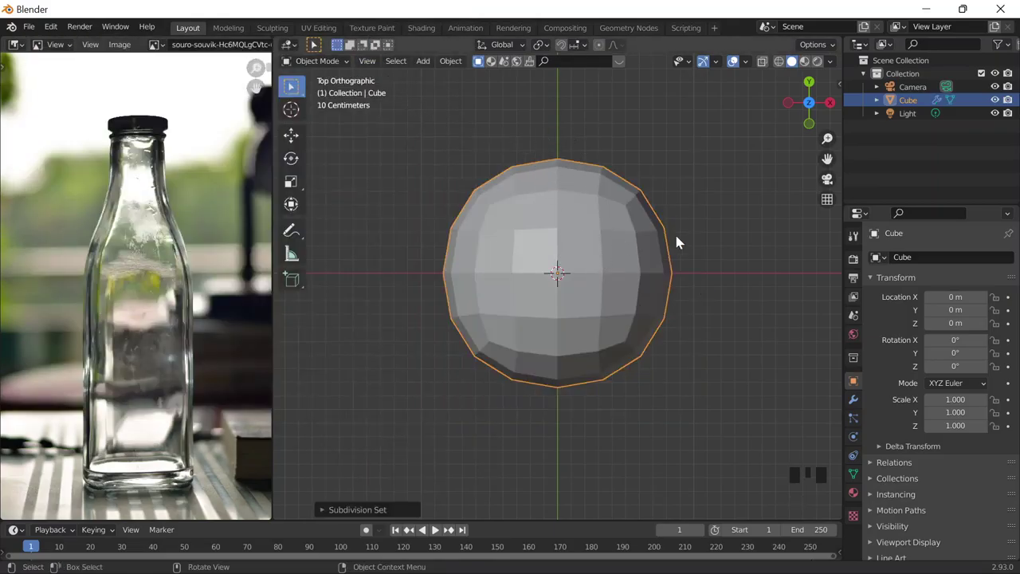
left_click(858, 404)
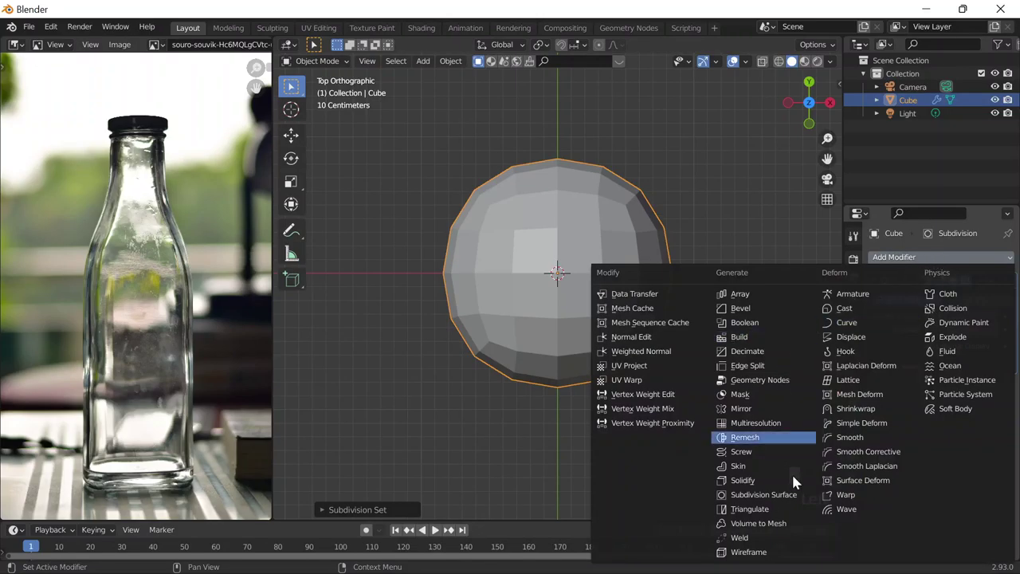
left_click(866, 242)
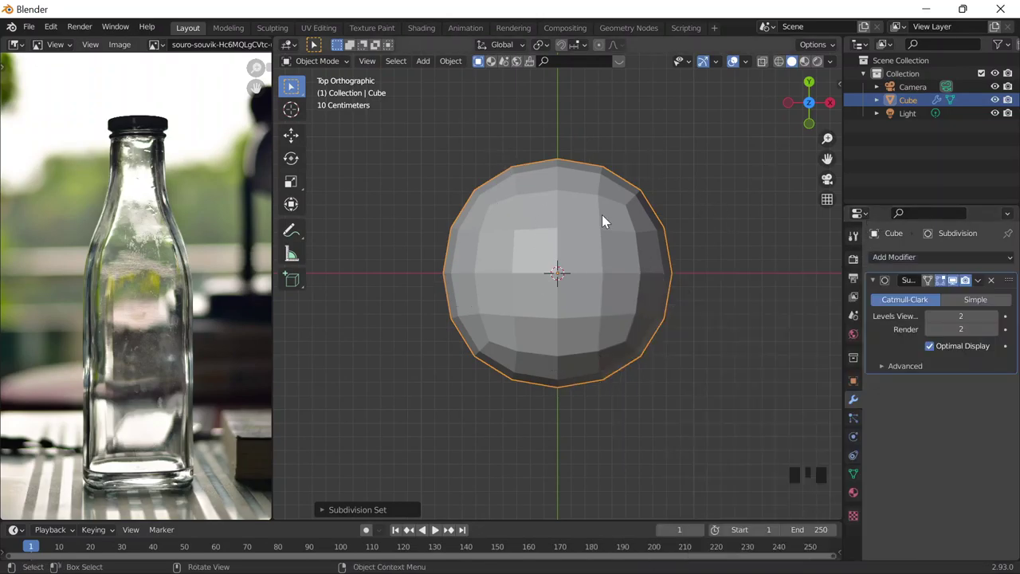
In Edit Mode, stretch the cube into a tall column and add loop cuts, narrowing the upper loop.
key("Tab")
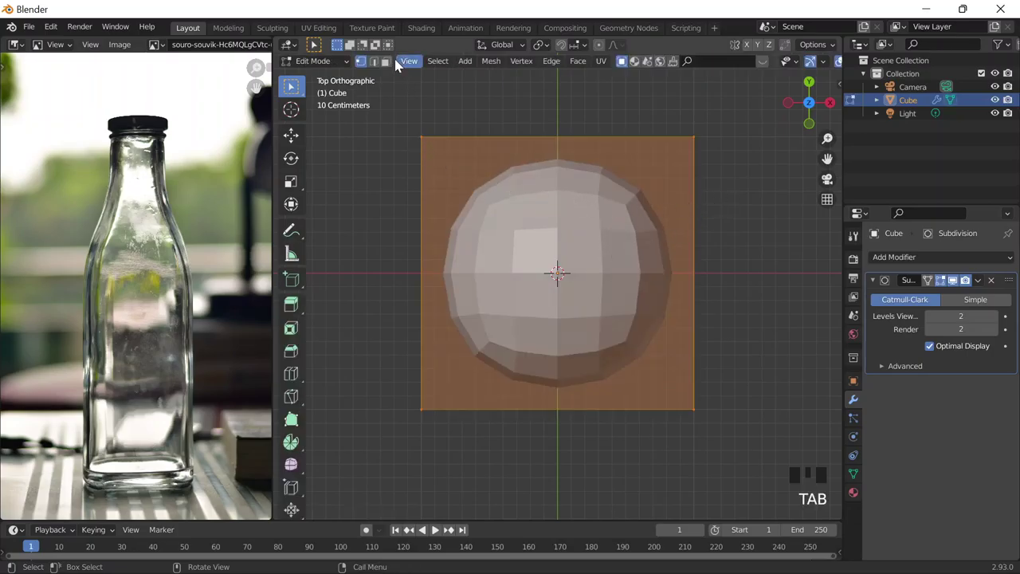
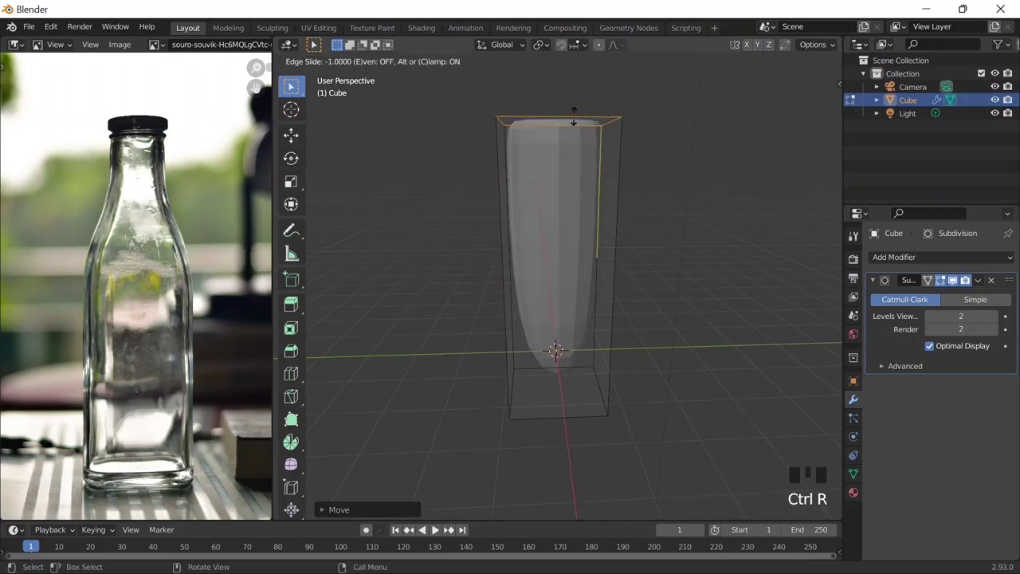
key("ctrl+r")
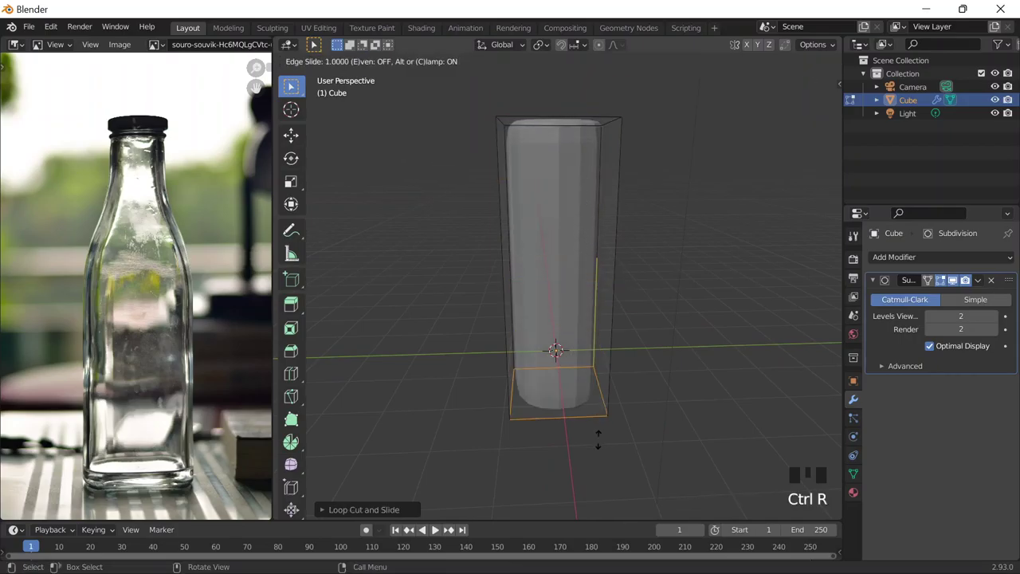
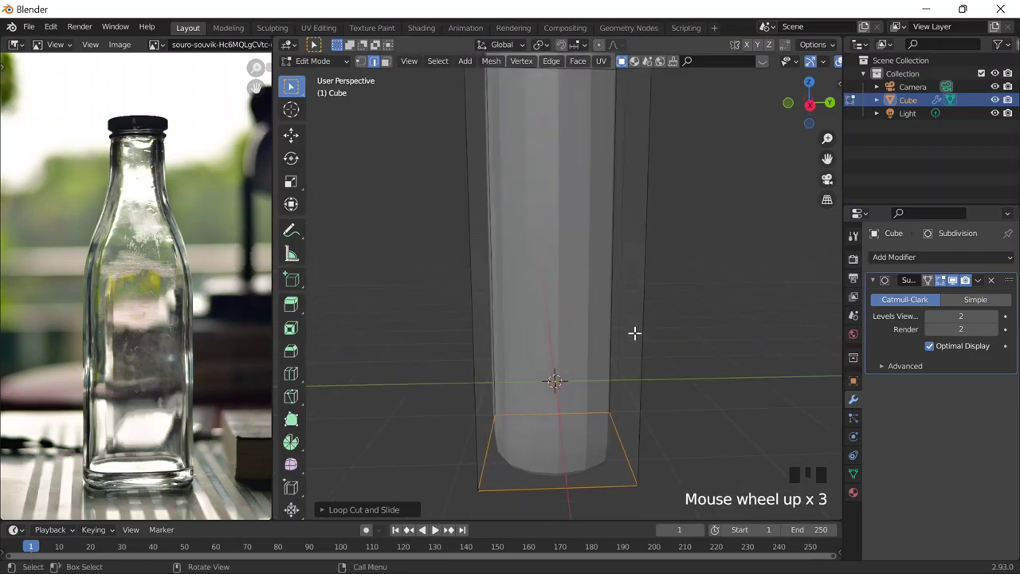
scroll("down", 3)
key("ctrl+r")
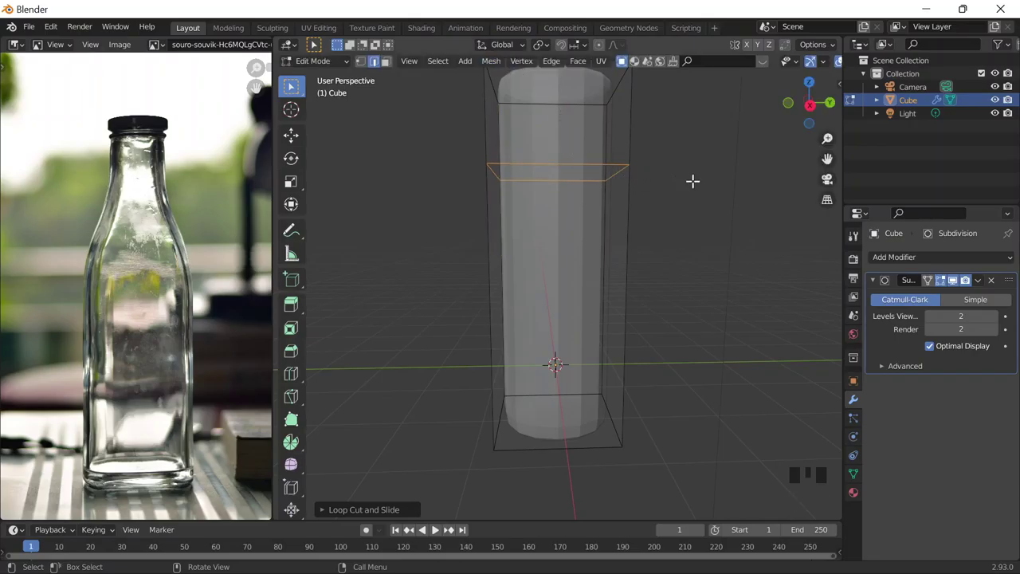
key("s")
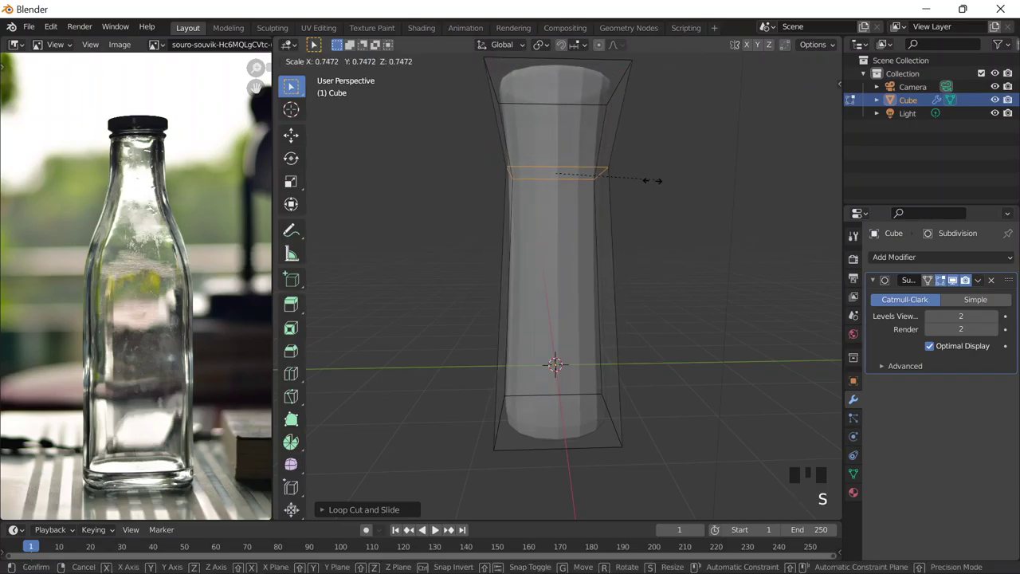
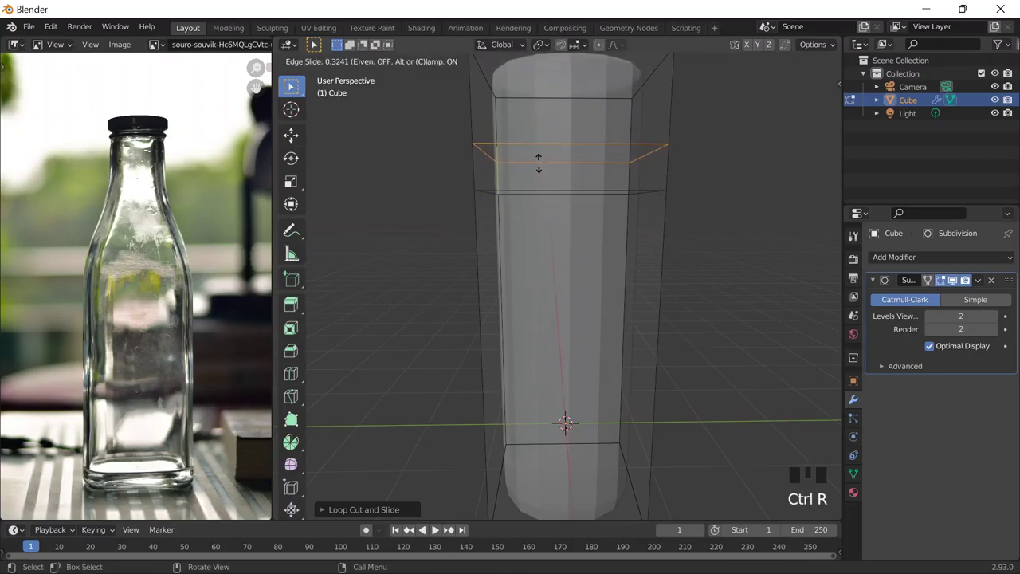
Add another loop near the top and pinch it inward to start the neck.
key("ctrl+r")
key("s")
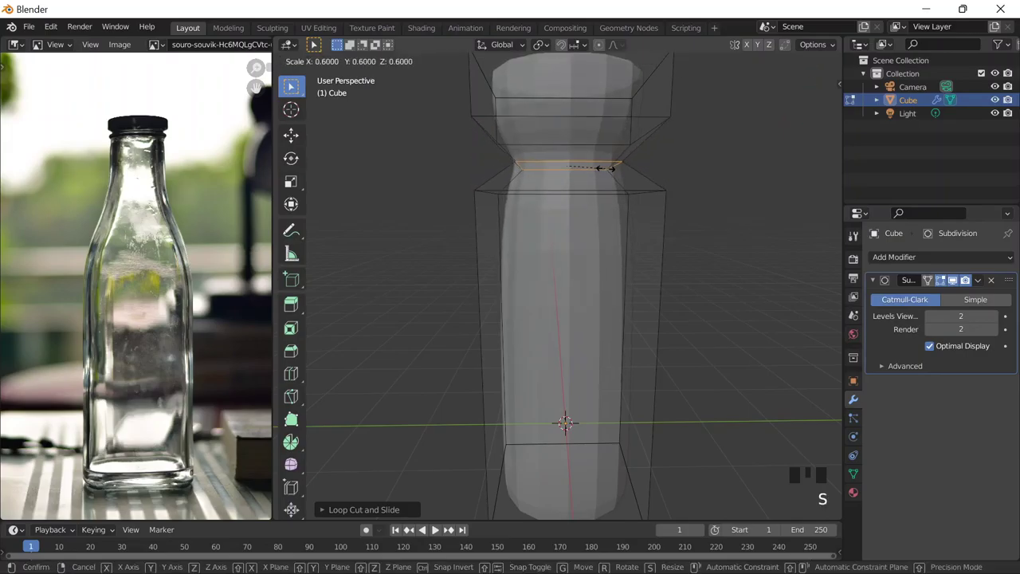
scroll("up", 3)
scroll("down", 3)
In front view with face select, shrink the column's top faces to about 0.77 for the neck.
key("`")
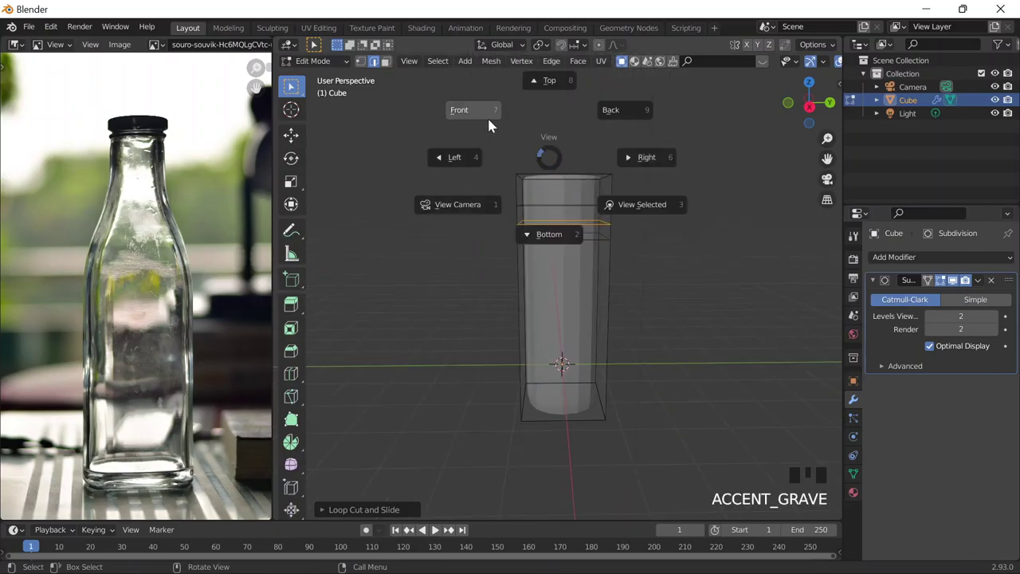
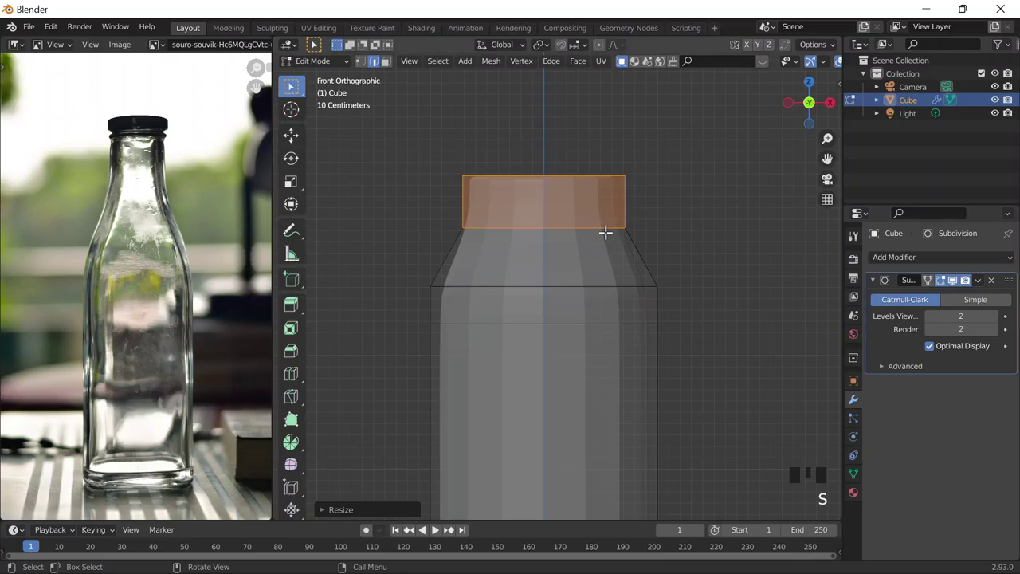
key("ctrl+z")
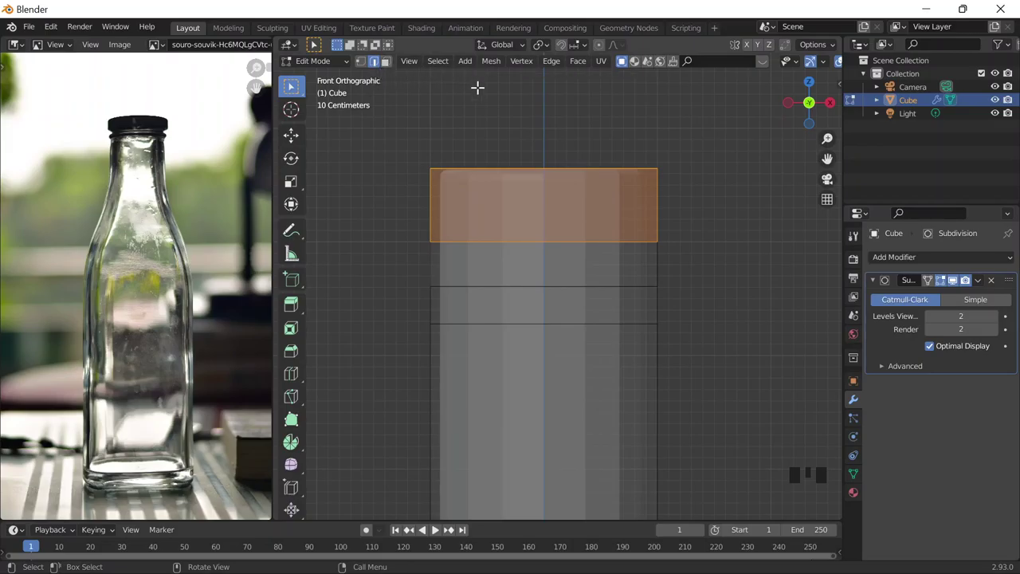
left_click(391, 71)
left_click(375, 70)
left_click(388, 67)
left_click(376, 66)
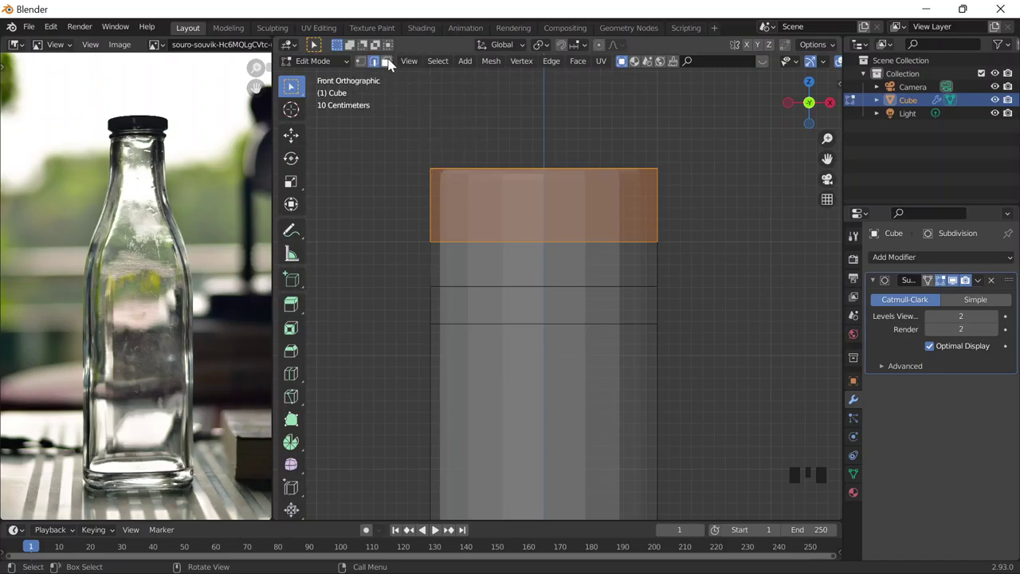
left_click(391, 62)
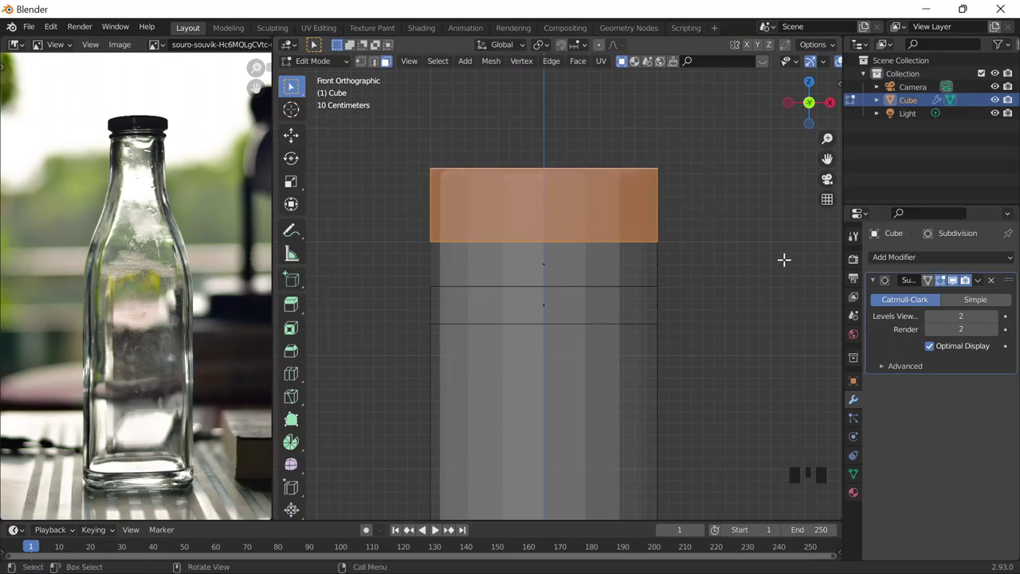
key("s")
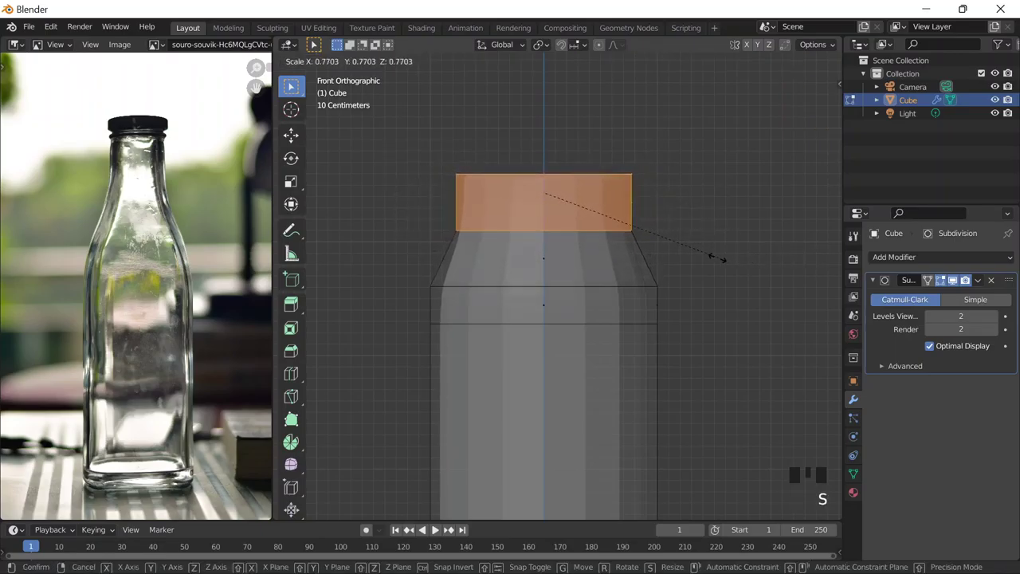
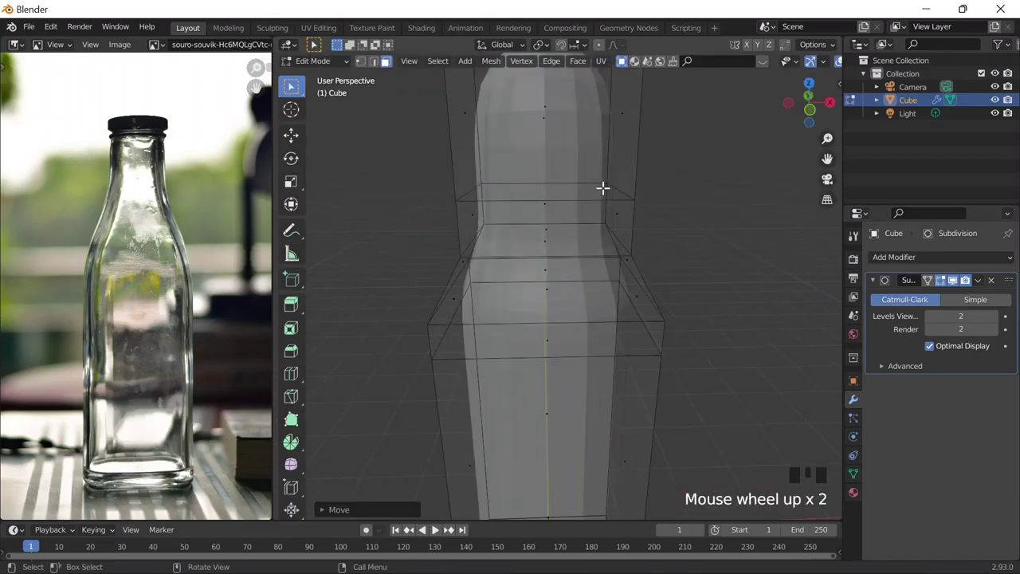
Cut a further edge loop ringing the neck near the bottle's top.
scroll("down", 3)
key("Tab")
key("Tab")
key("ctrl+r")
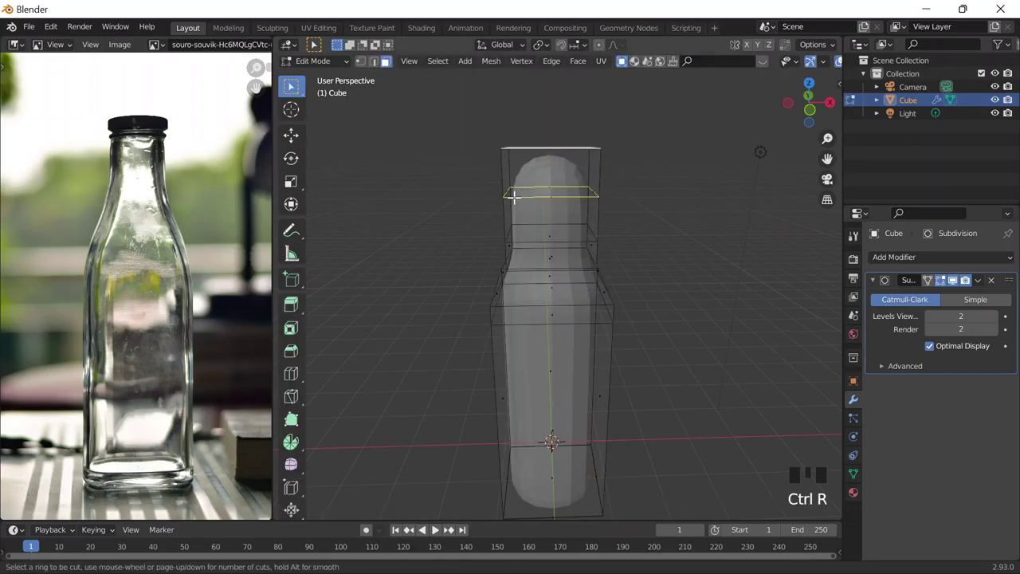
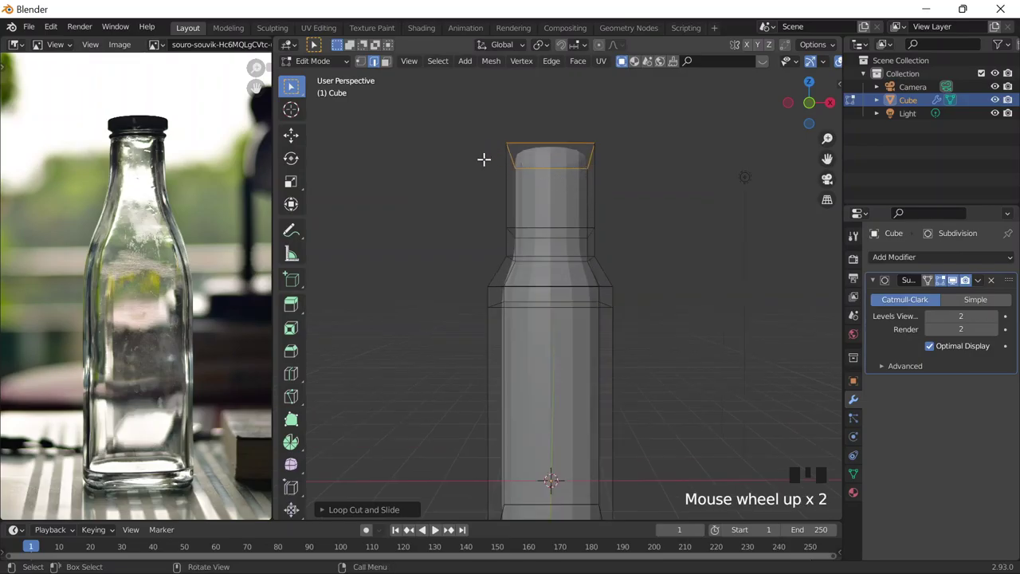
scroll("down", 3)
View the smoothed bottle from the front, then return to editing for another loop cut.
key("`")
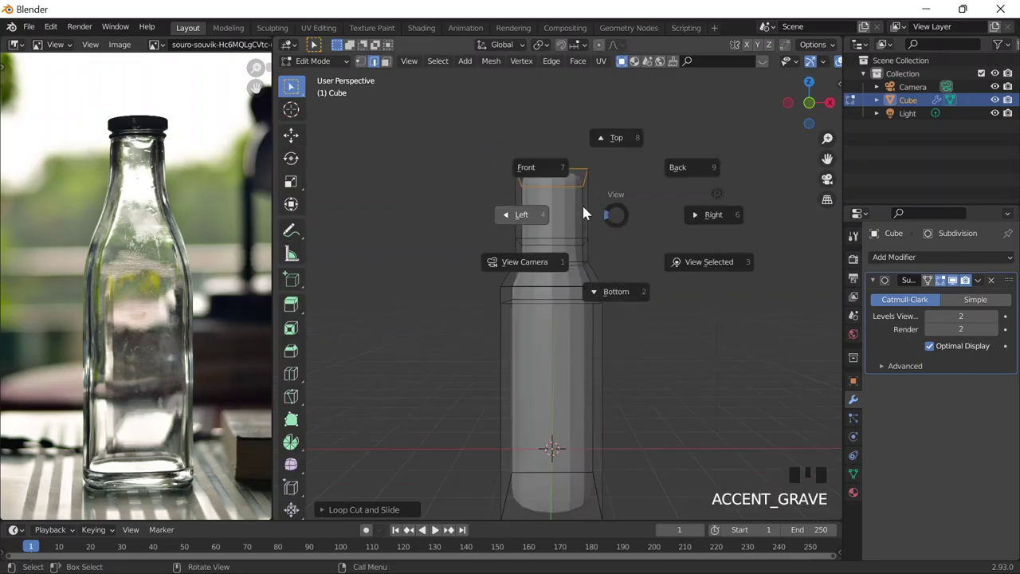
key("alt+z")
key("Tab")
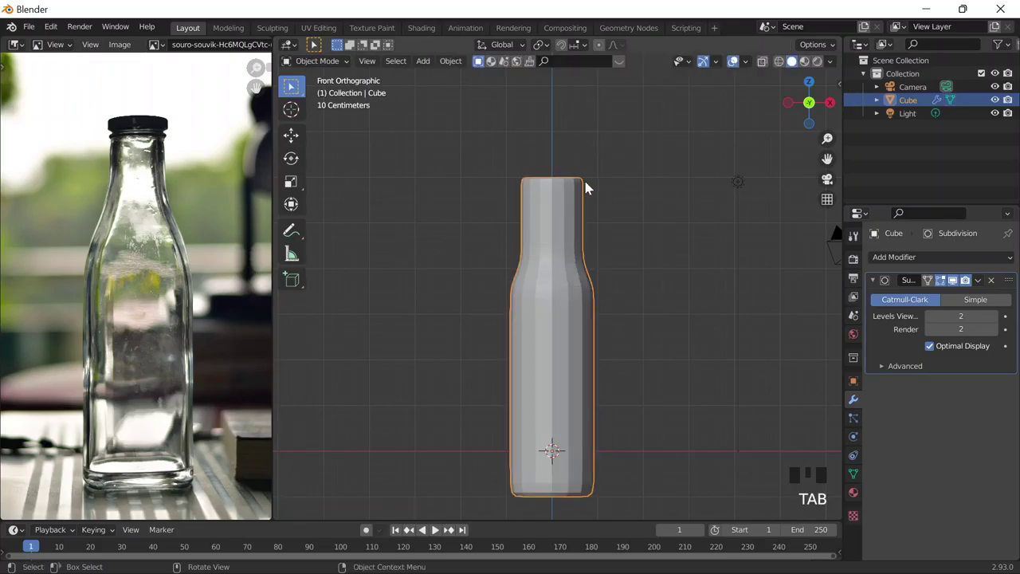
key("Tab")
key("ctrl+r")
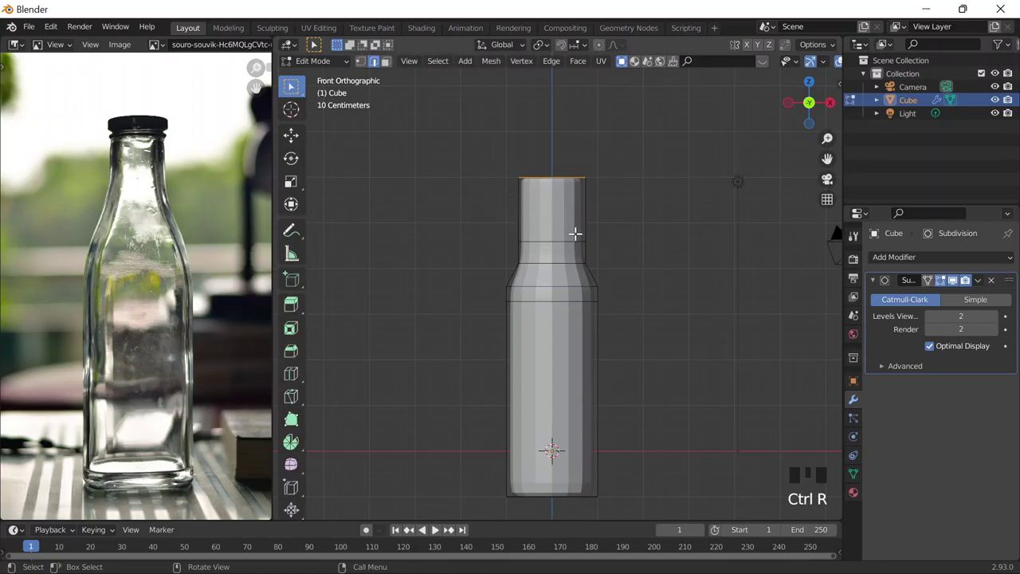
Add two loop cuts near the neck top and scale the top rim down to about 0.86.
key("ctrl+r")
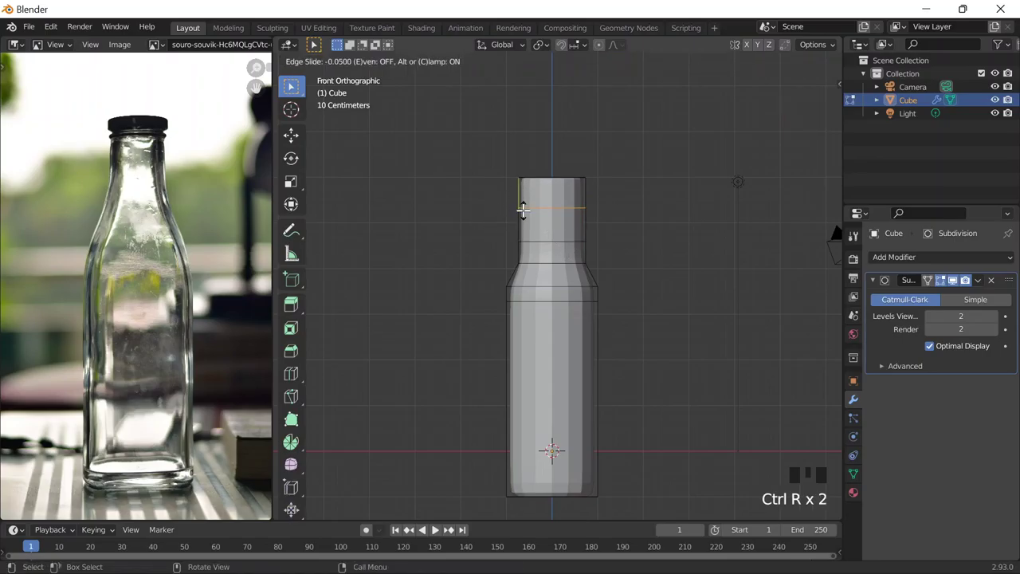
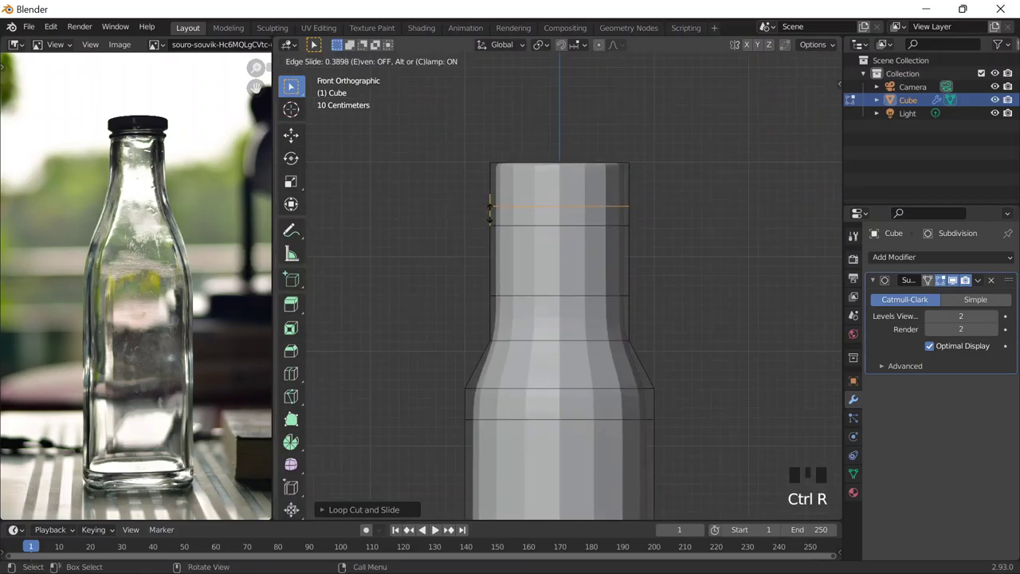
key("ctrl+r")
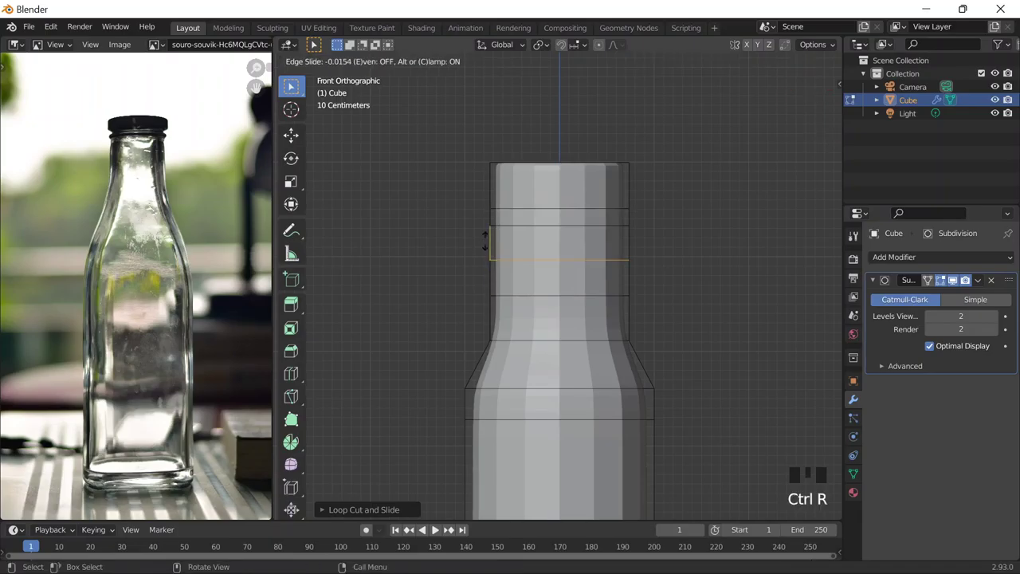
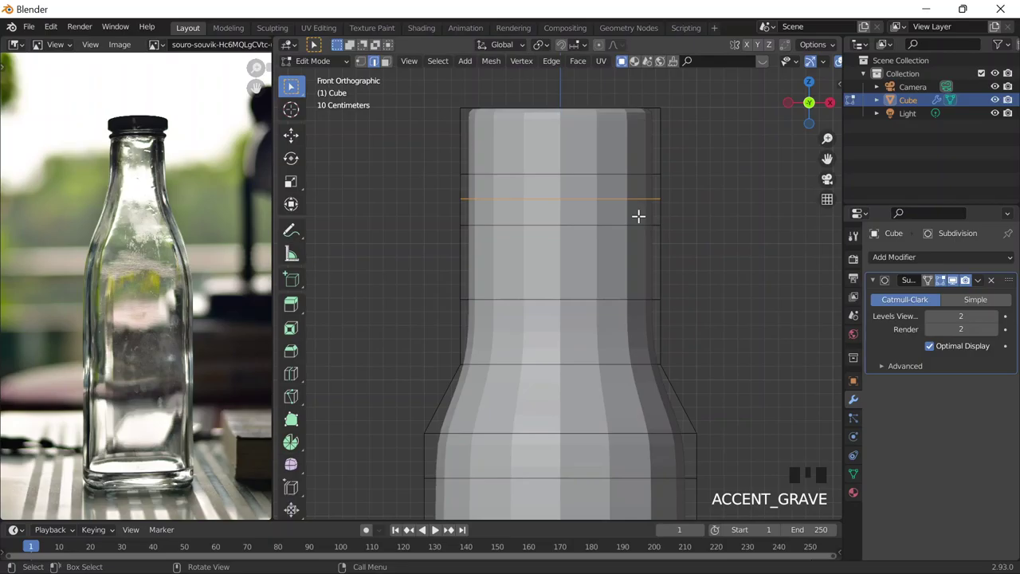
key("s")
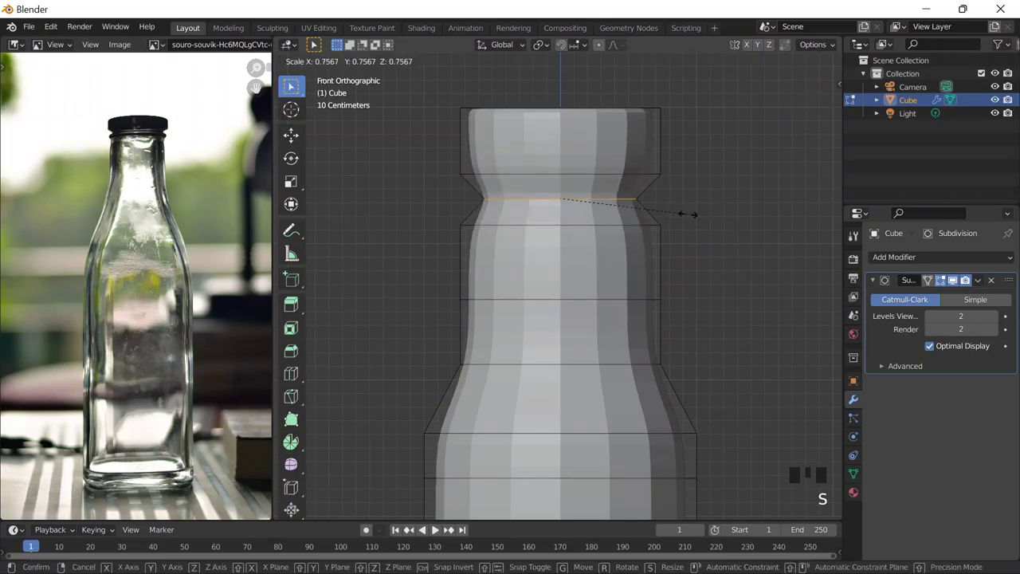
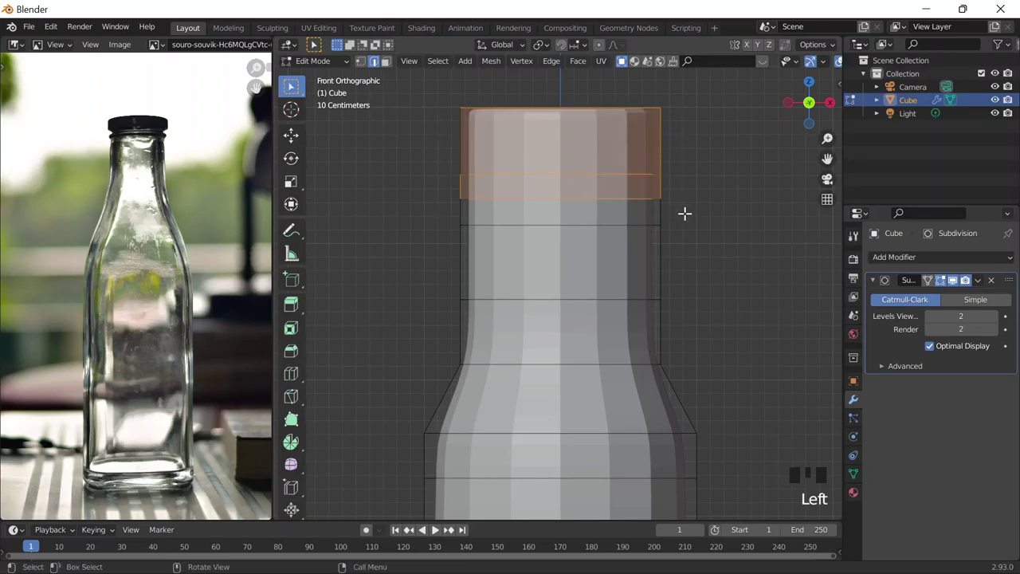
key("s")
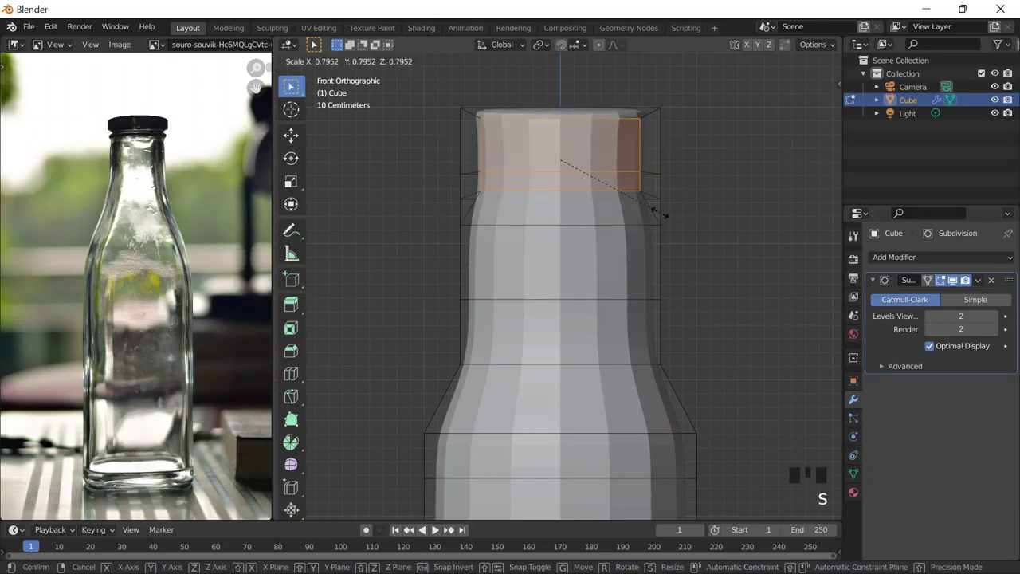
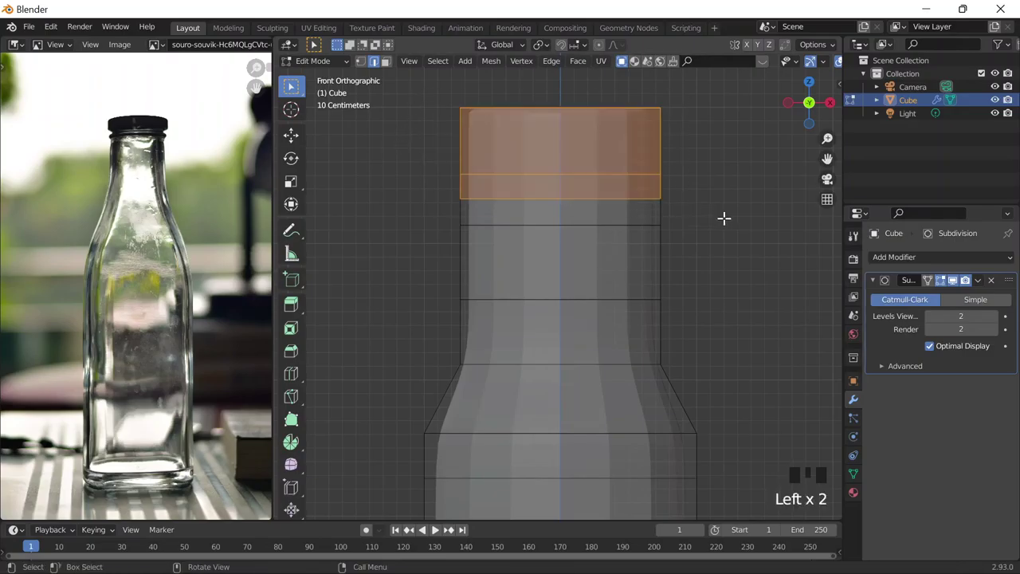
key("s")
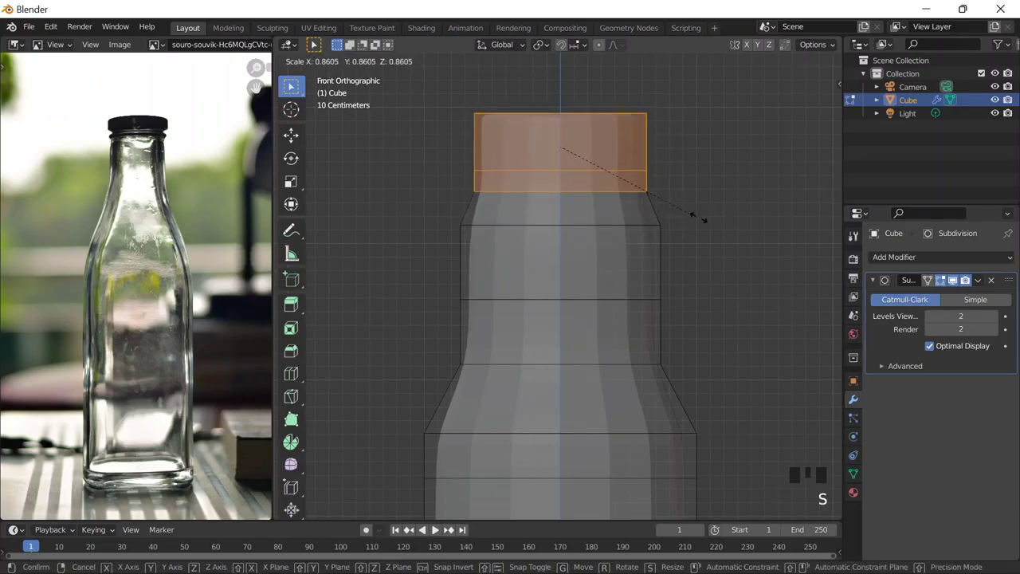
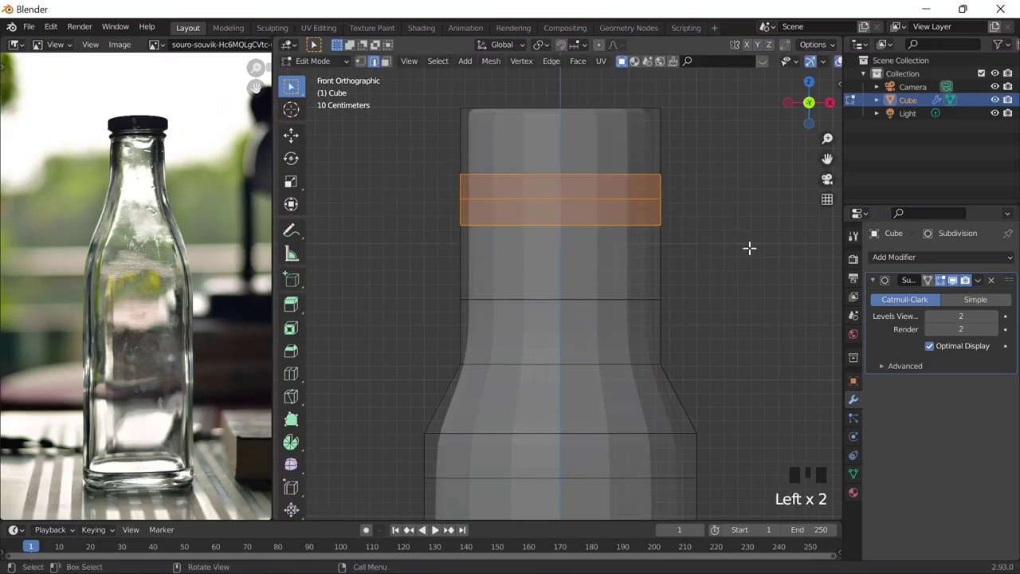
Narrow the neck's middle band and redo a misplaced loop cut.
key("s")
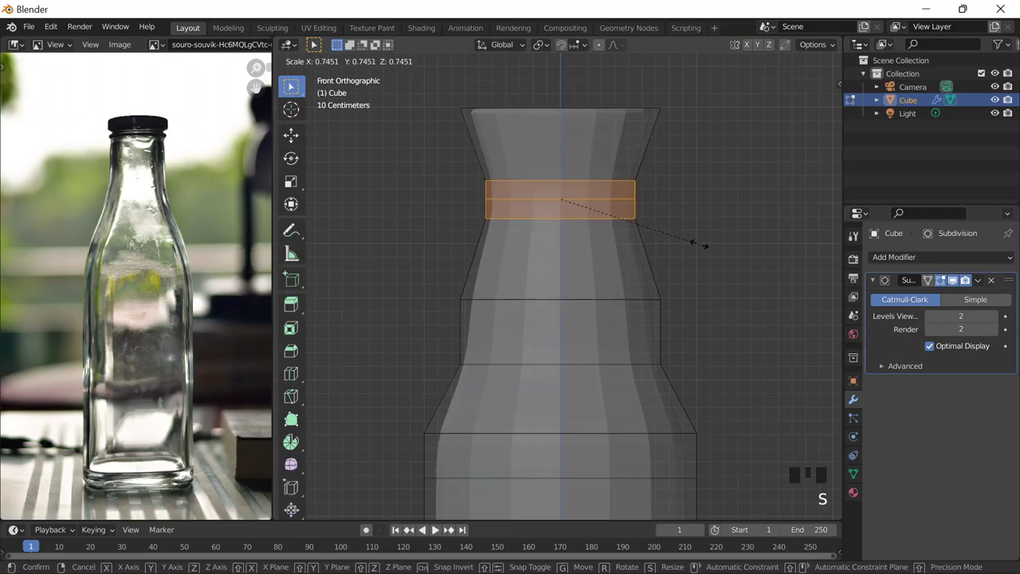
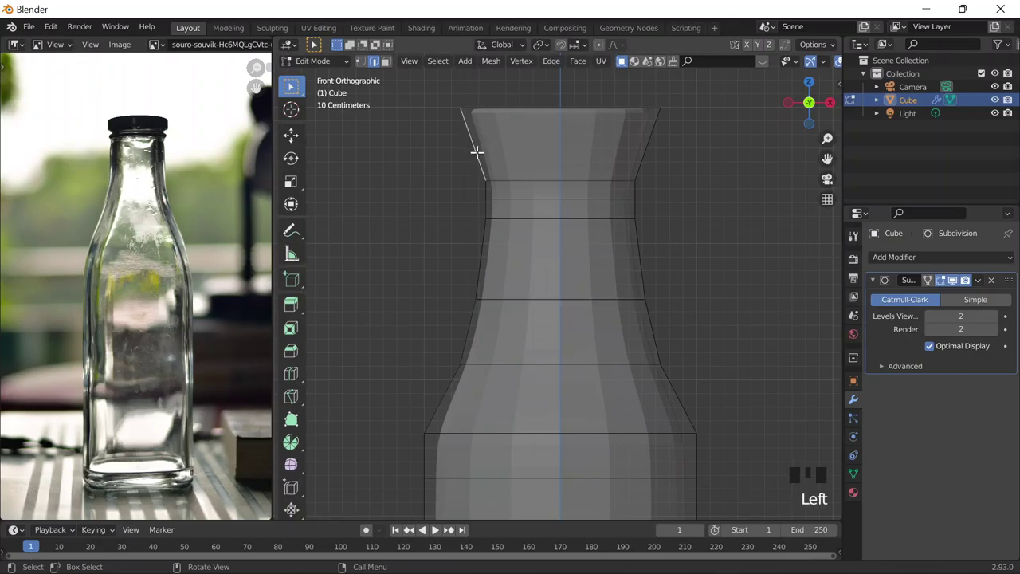
key("ctrl+r")
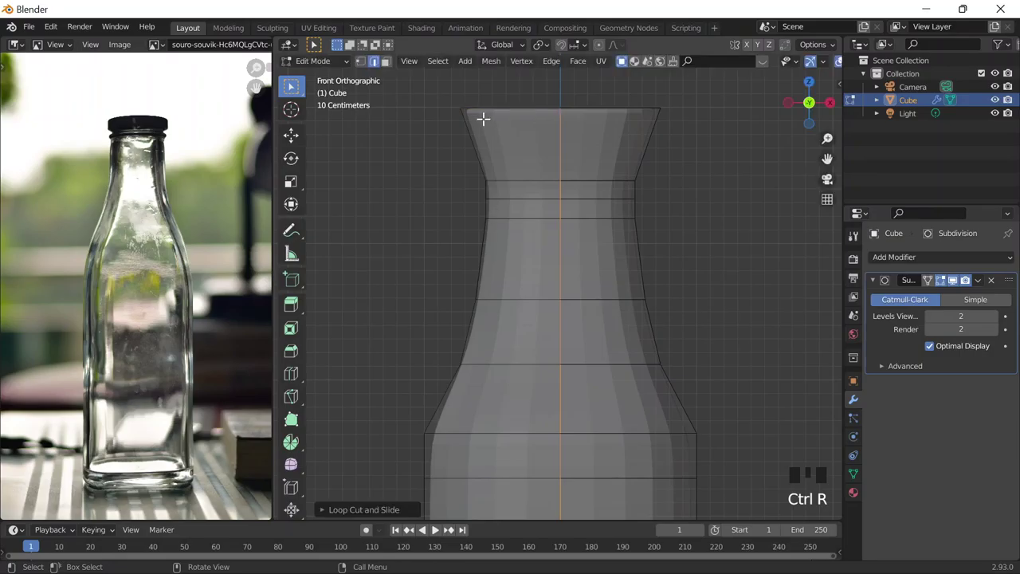
key("ctrl+z")
key("ctrl+r")
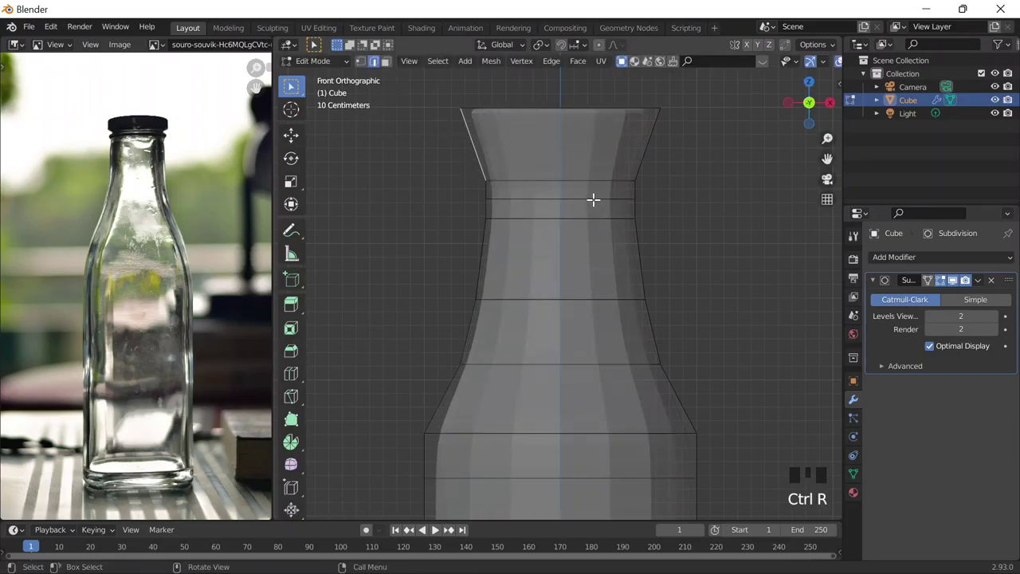
Add a loop in the flared top and pull it and the rim in to straighten the neck.
key("ctrl+r")
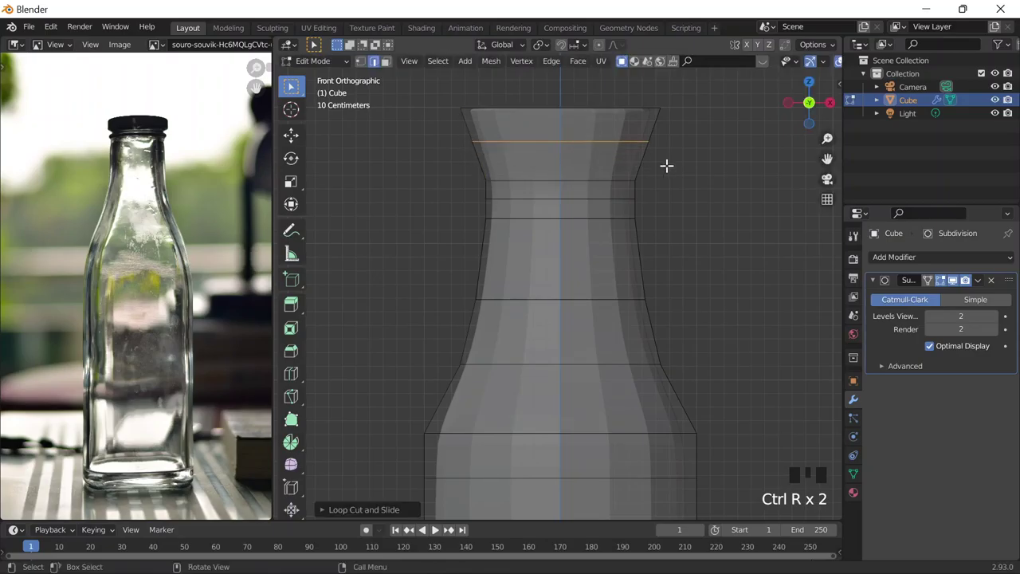
key("s")
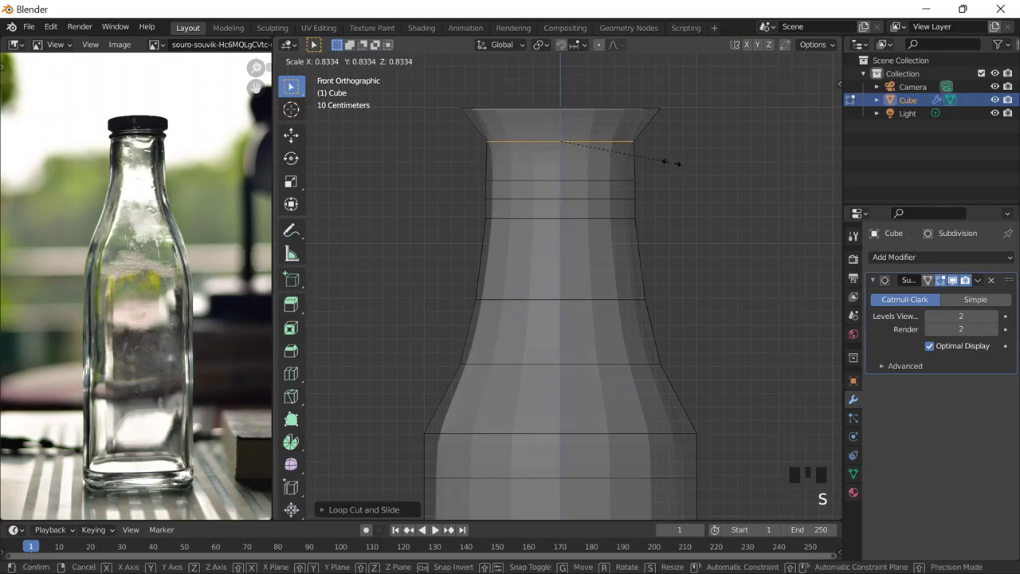
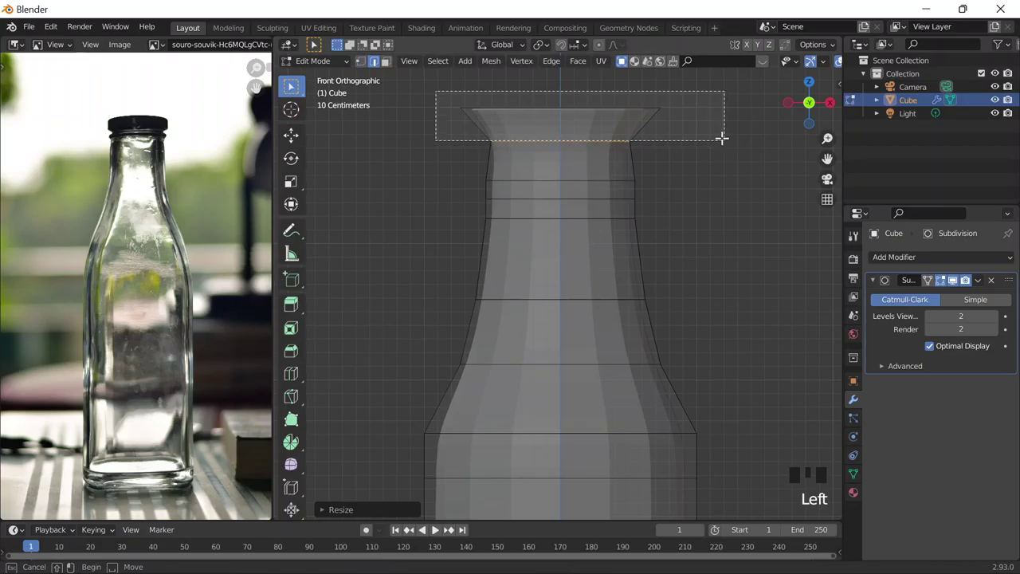
key("s")
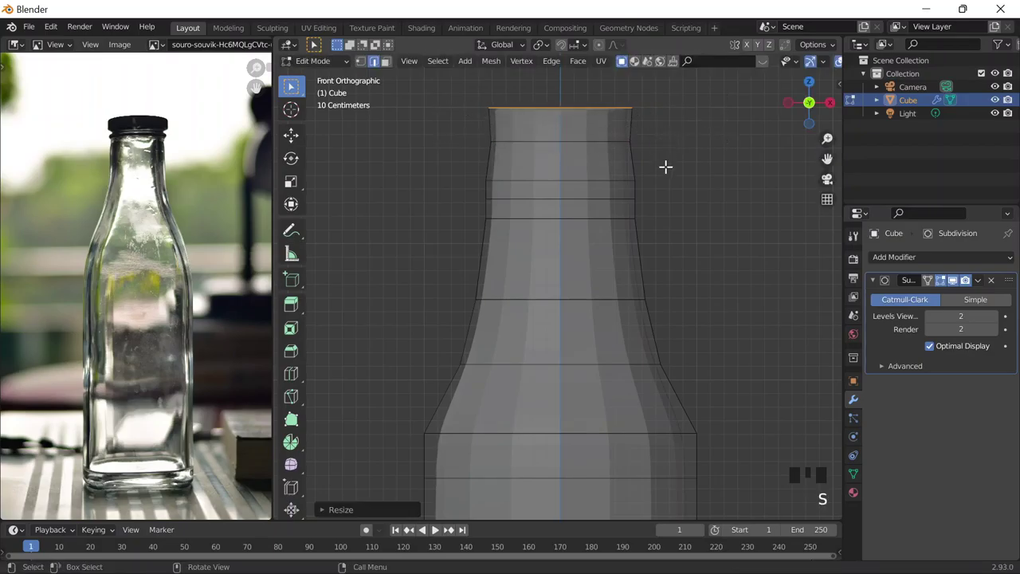
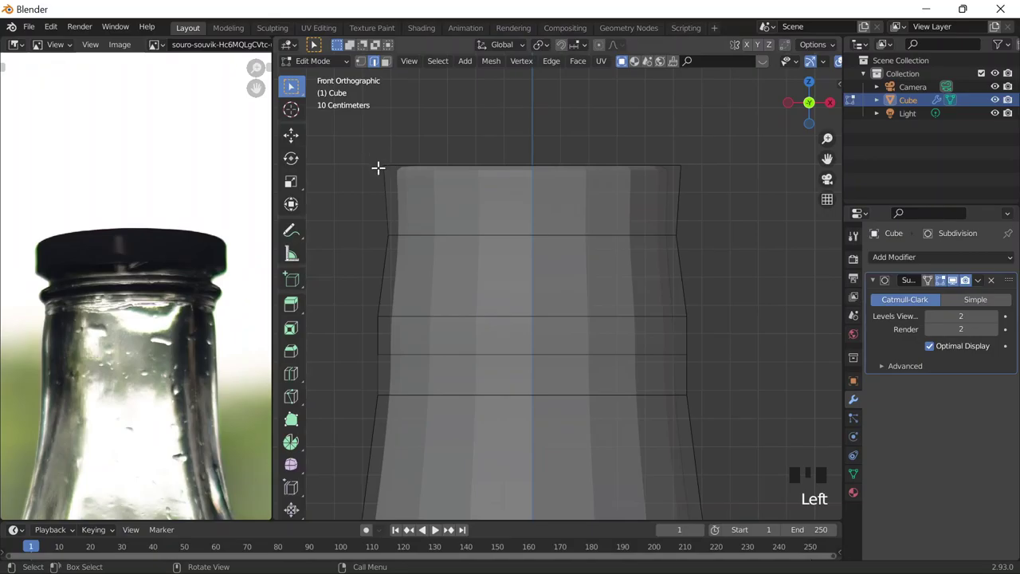
Zoom on the neck to compare it against the reference photo's rim area.
scroll("down", 3)
scroll("up", 3)
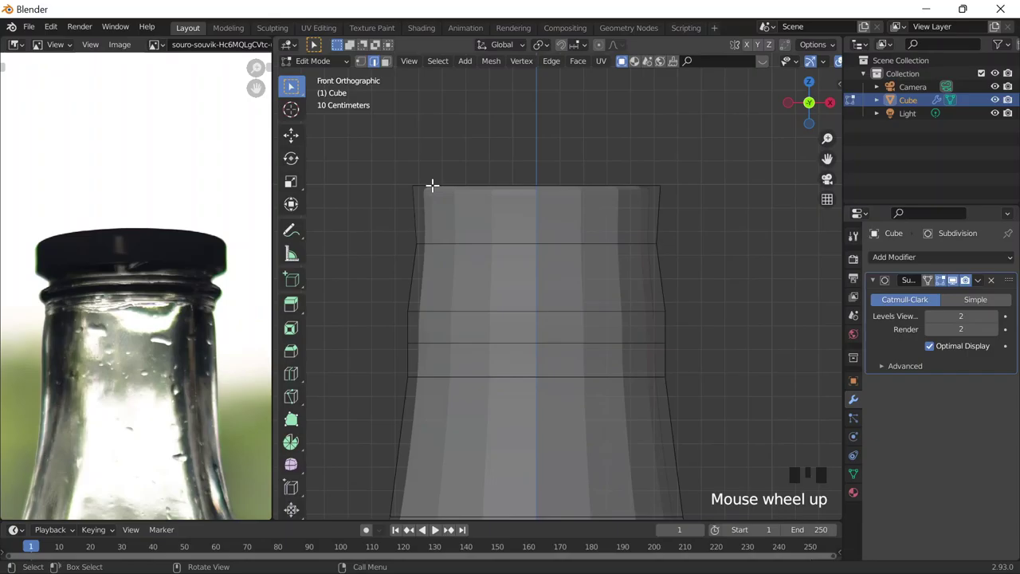
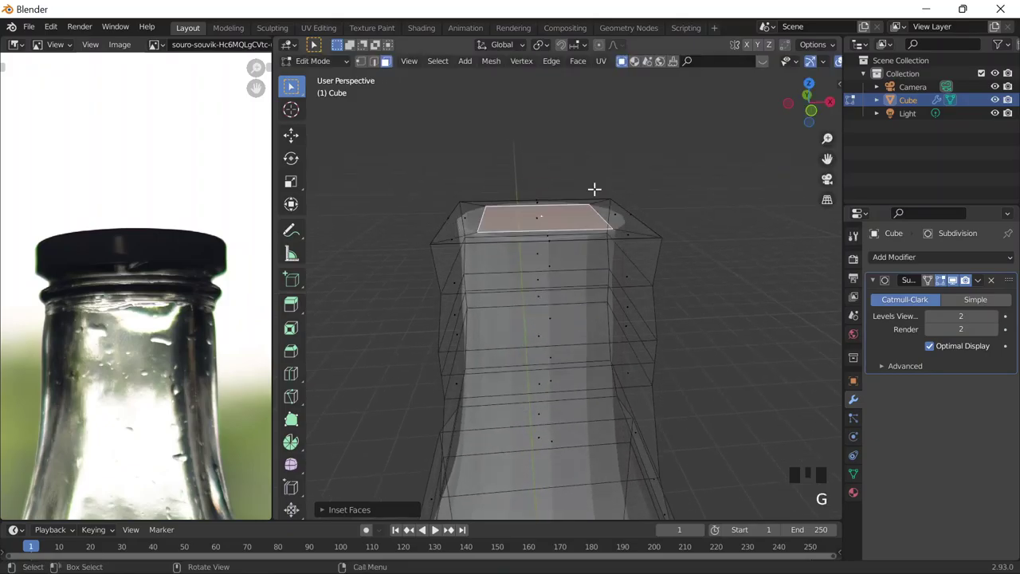
Extrude the inset top face to start the lip, undoing to retry the extrusion.
key("e")
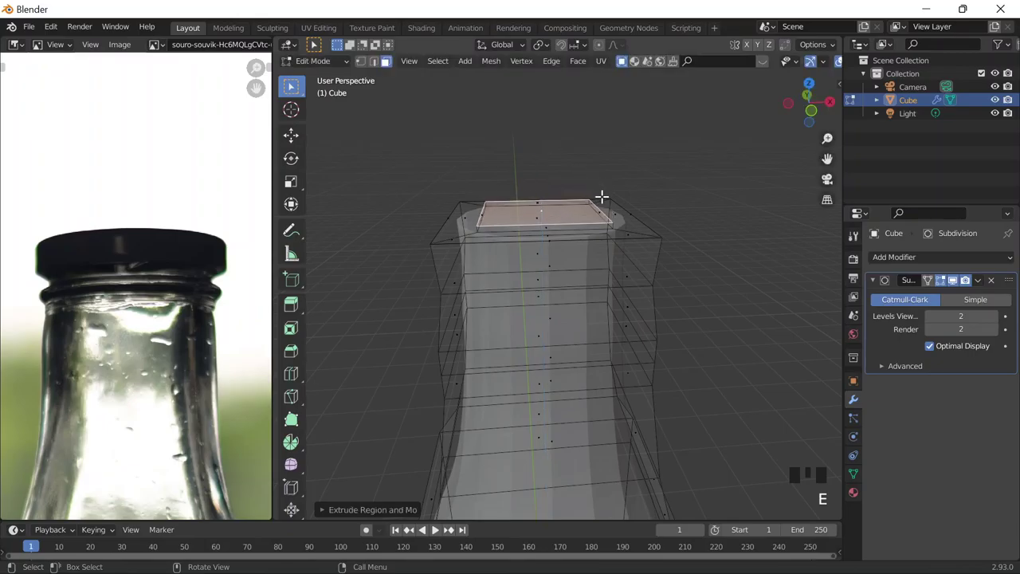
key("ctrl+z")
key("ctrl+z")
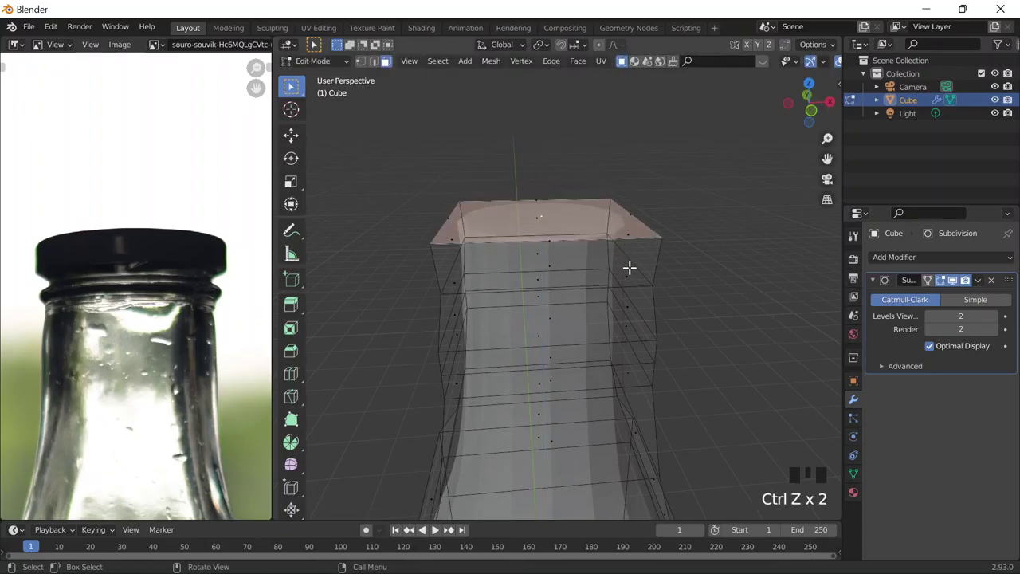
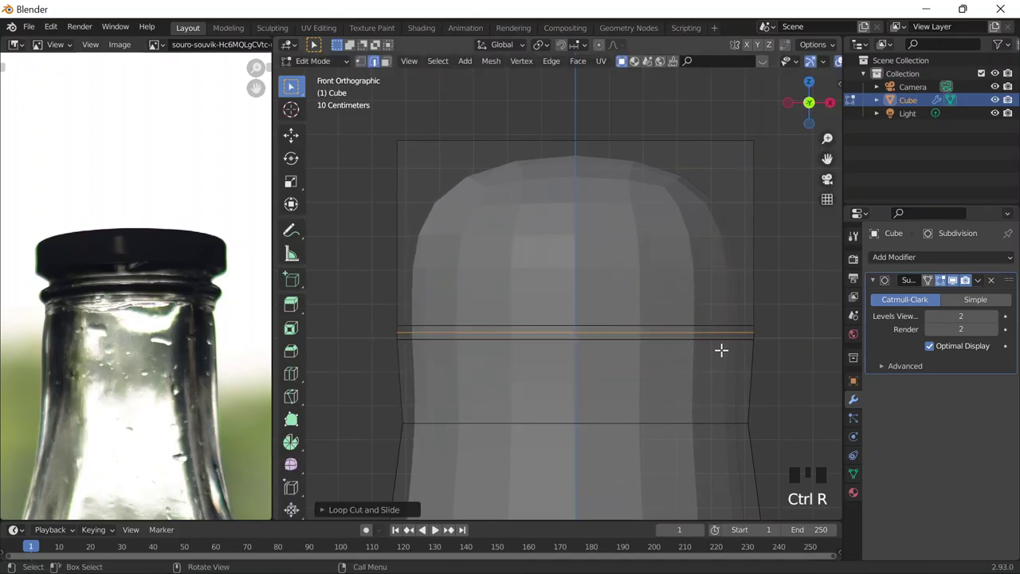
Widen the new loop into a flange and add another edge loop above it.
key("s")
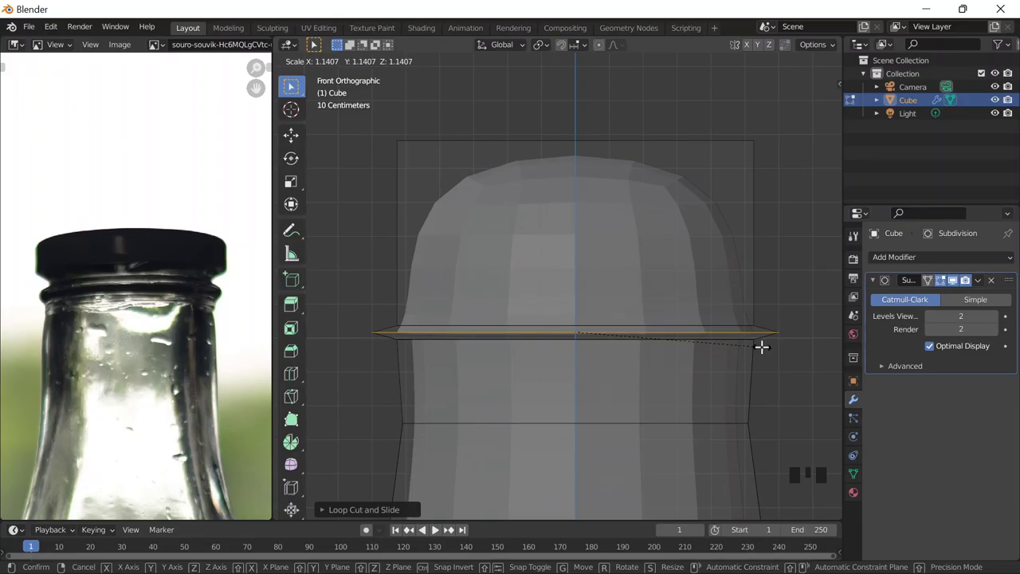
key("ctrl+r")
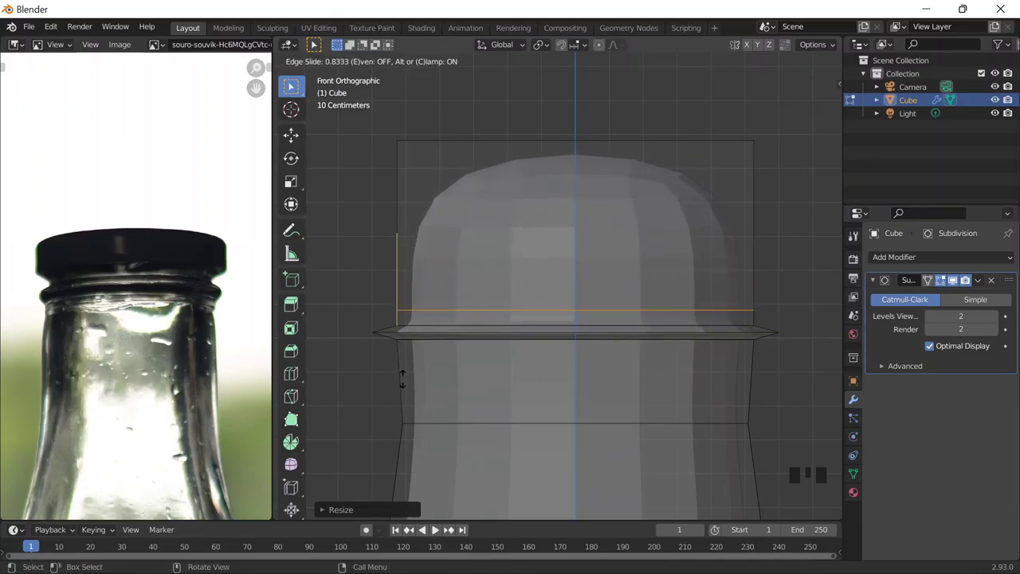
key("s")
key("ctrl+r")
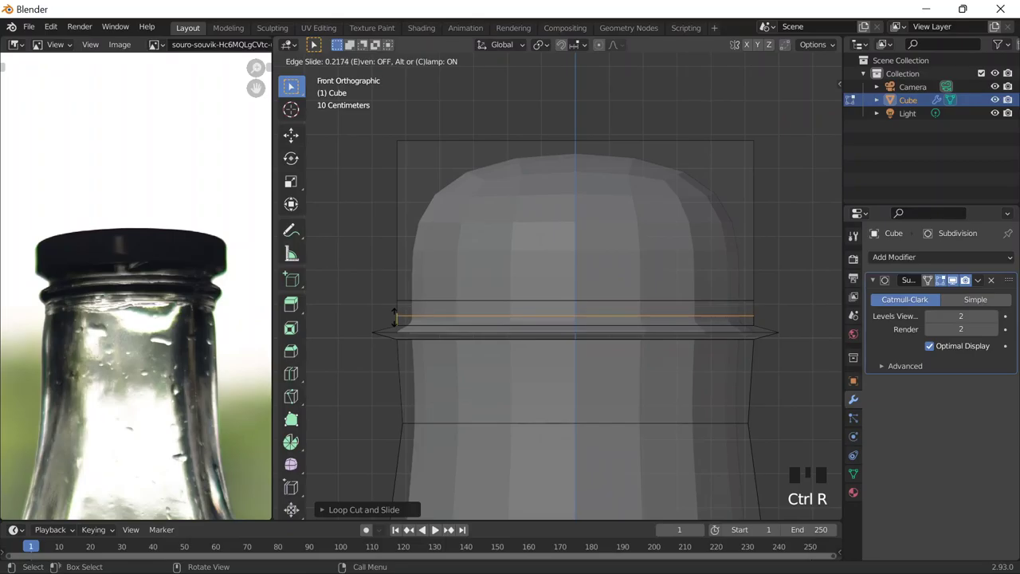
Add edge rings under the lip and shrink one inward to about 0.86 for a groove.
key("ctrl+r")
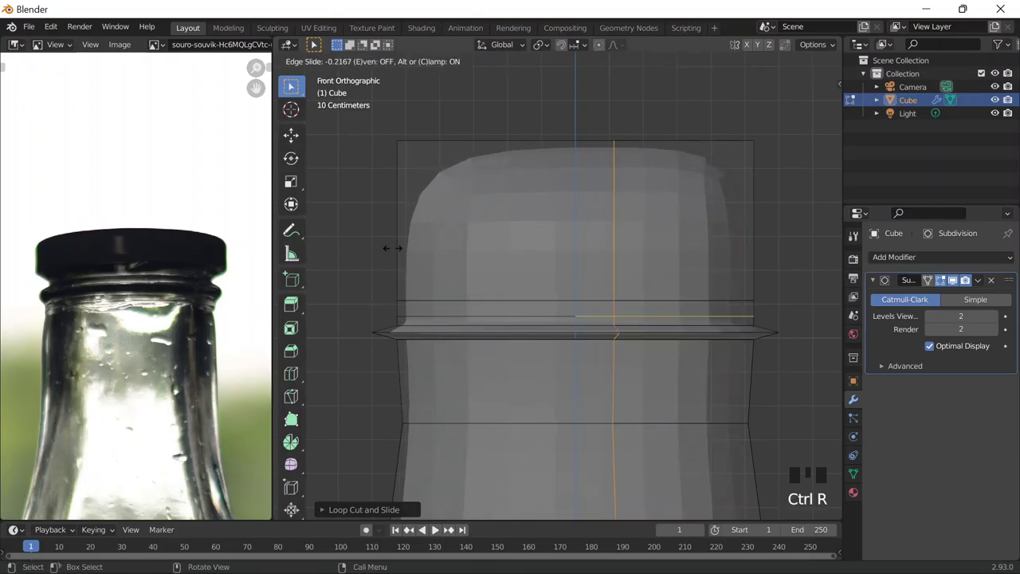
key("ctrl+z")
key("ctrl+r")
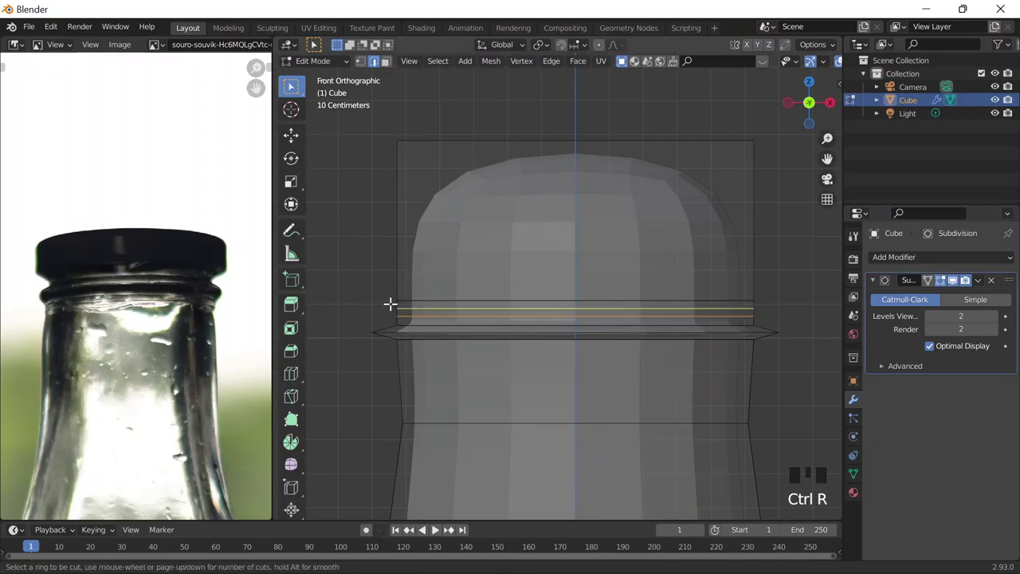
key("s")
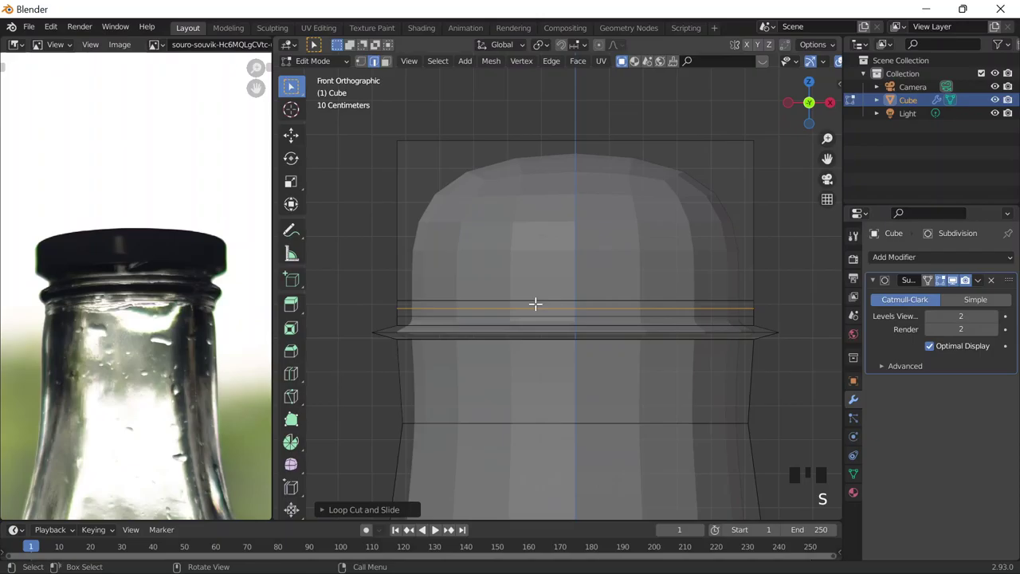
key("s")
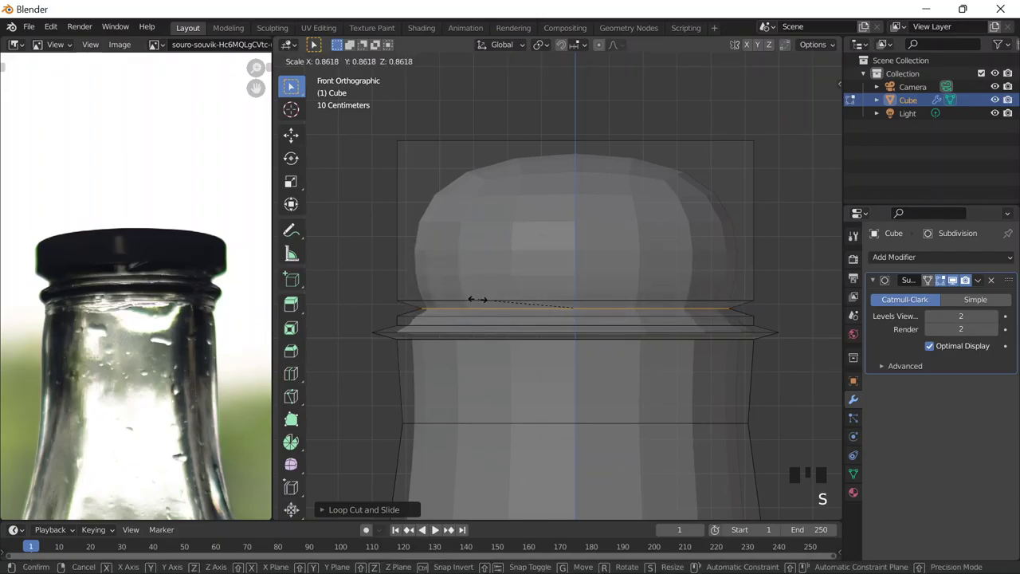
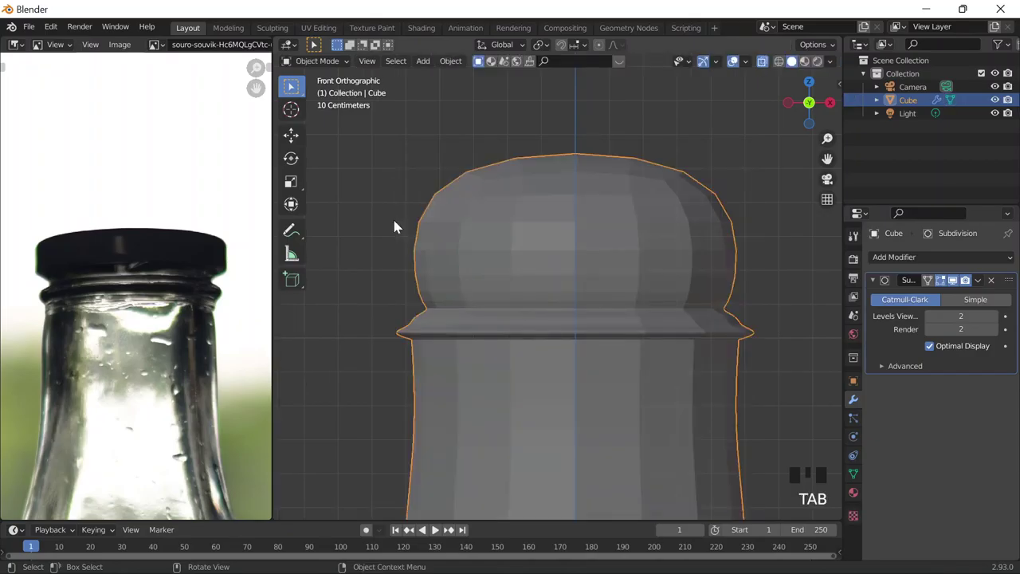
Scale the bottle's top section up to about 1.16 times in Edit Mode.
key("Tab")
key("ctrl+r")
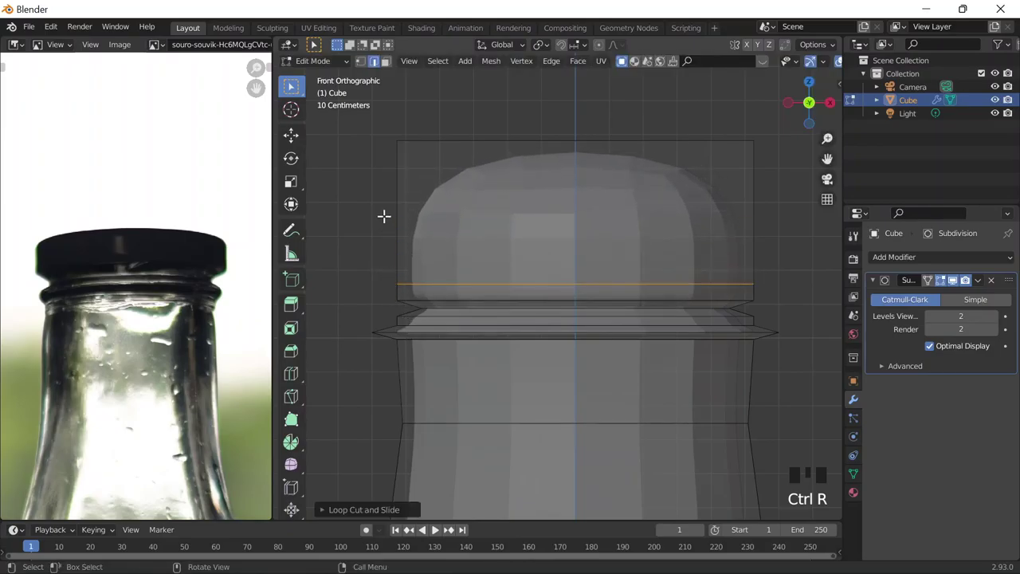
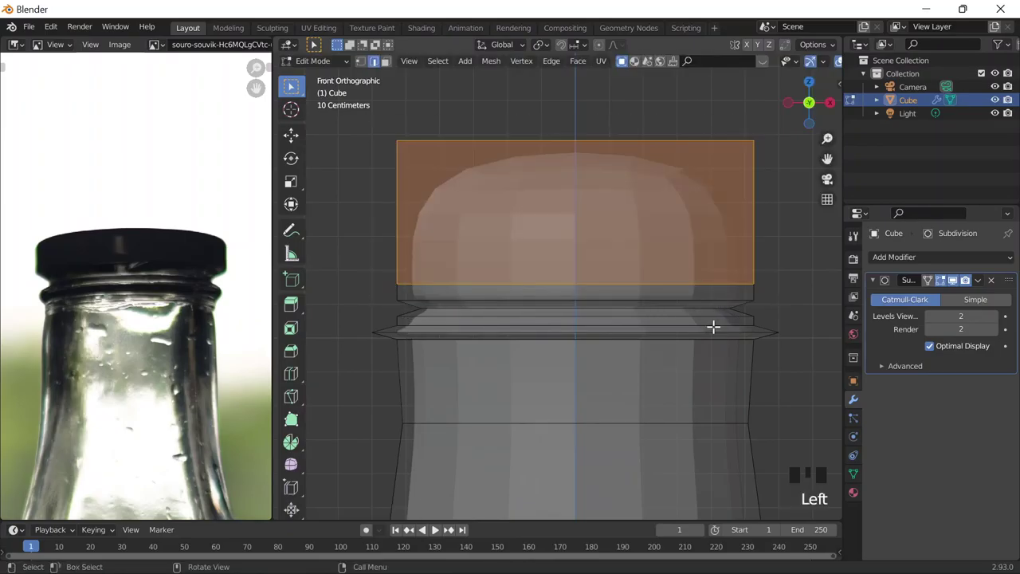
key("s")
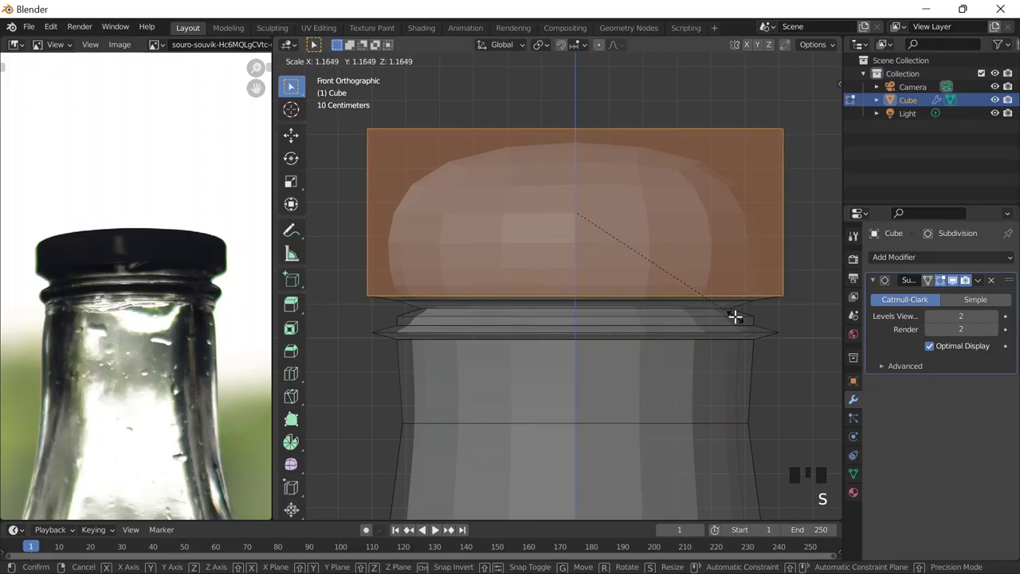
key("Tab")
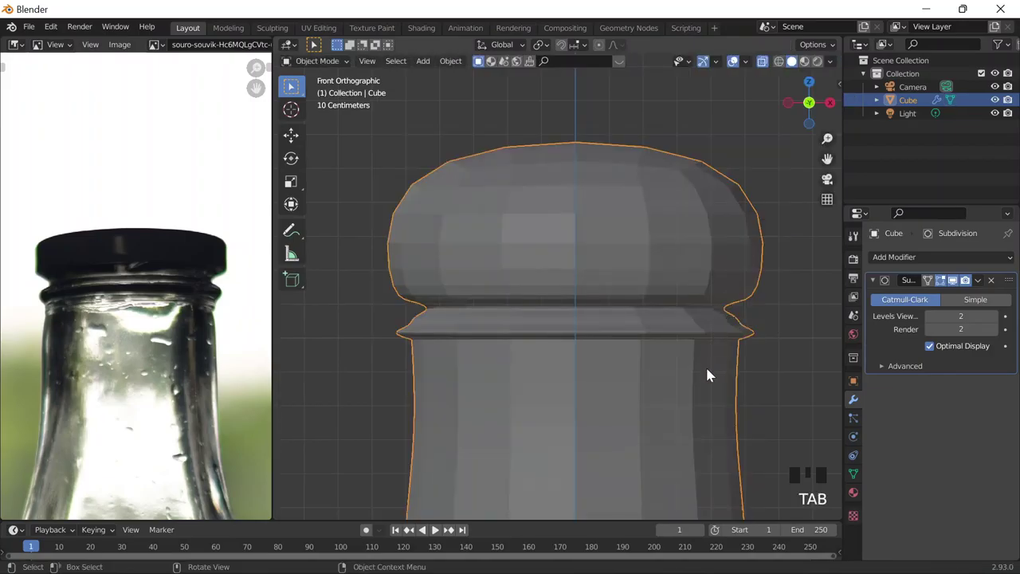
Add an edge loop slid close to the top edge of the bottle's cap section.
key("Tab")
key("ctrl+r")
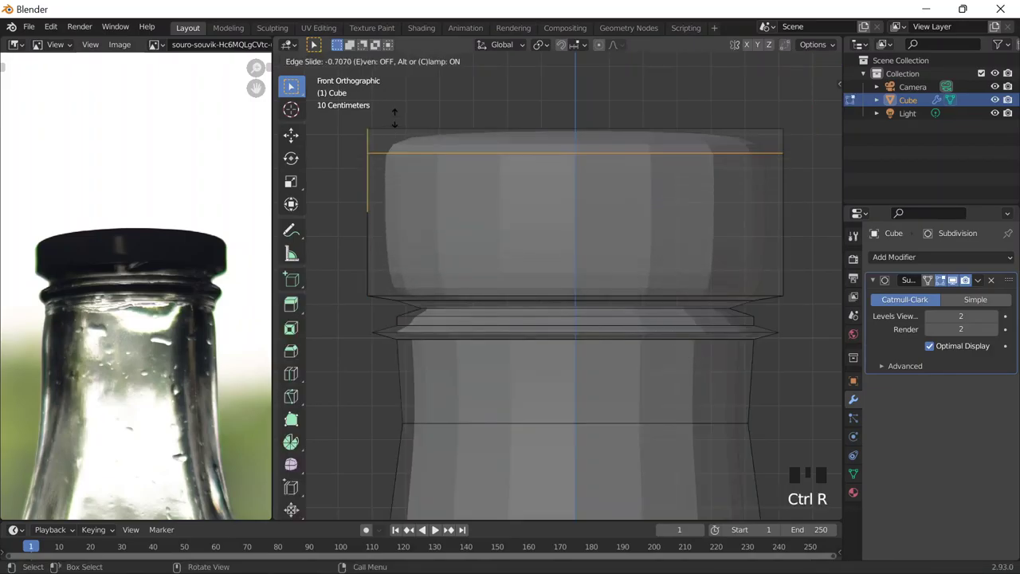
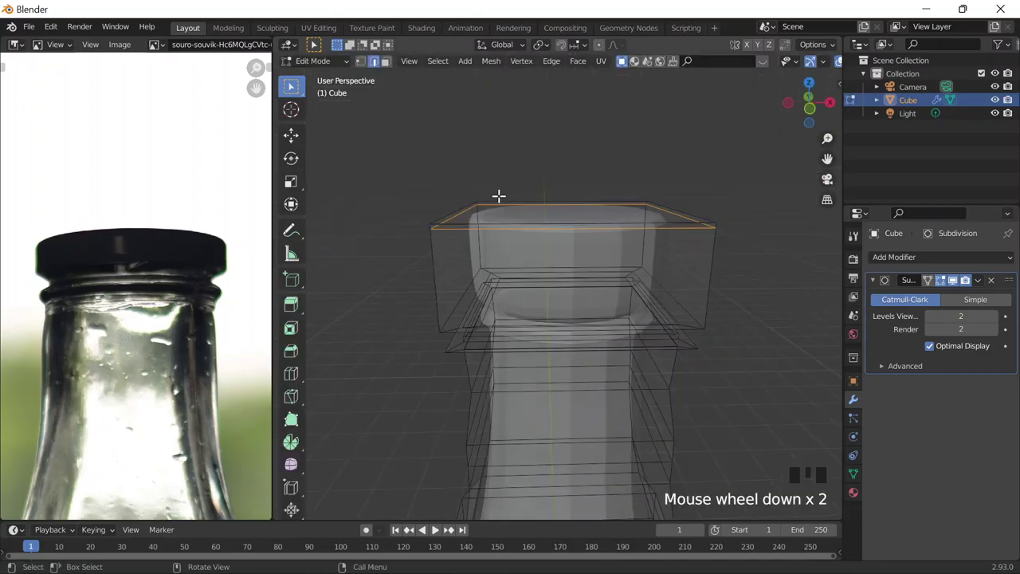
key("`")
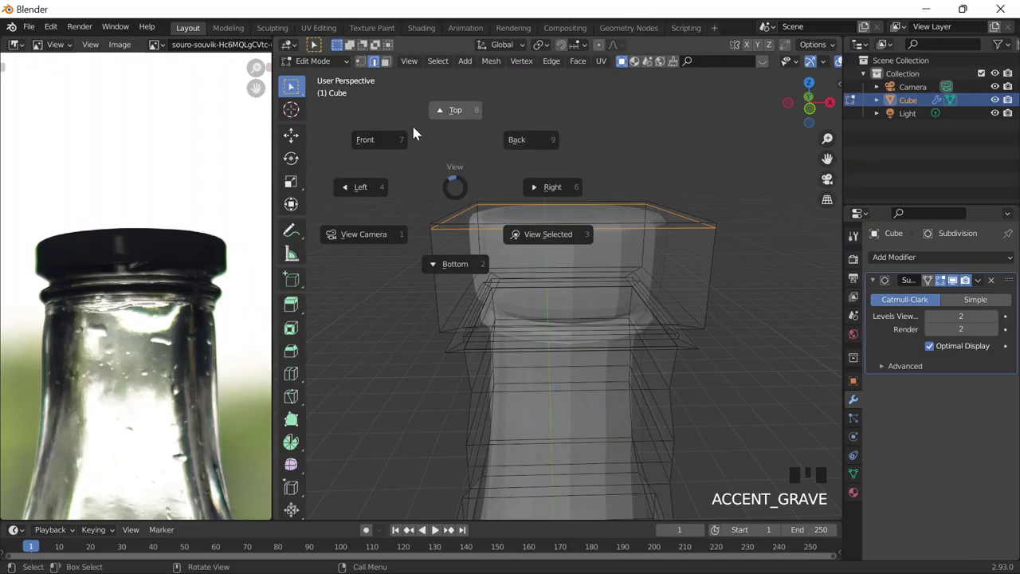
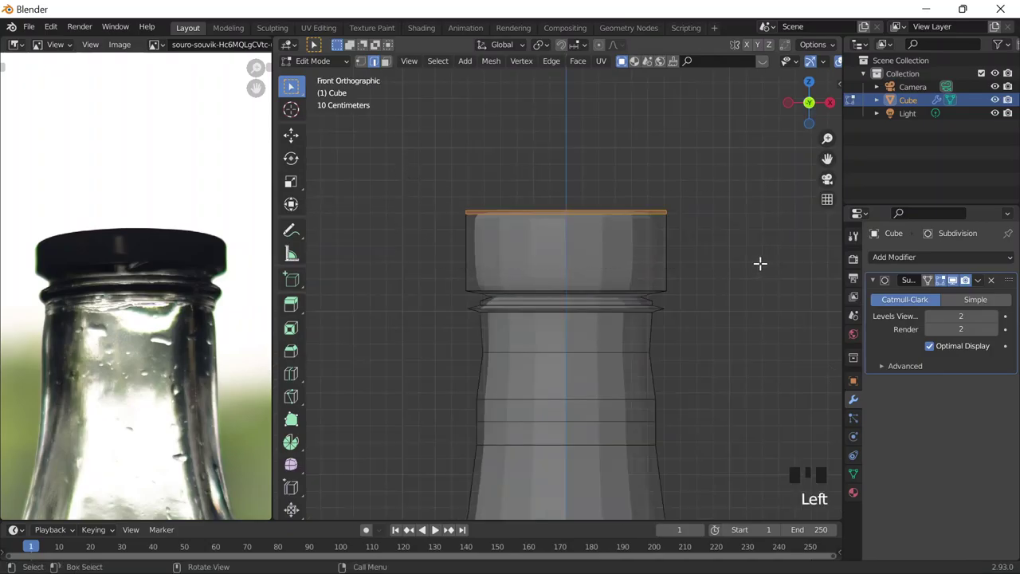
Lower the cap's top edge ring along Z by about 0.18 m to flatten it.
key("g")
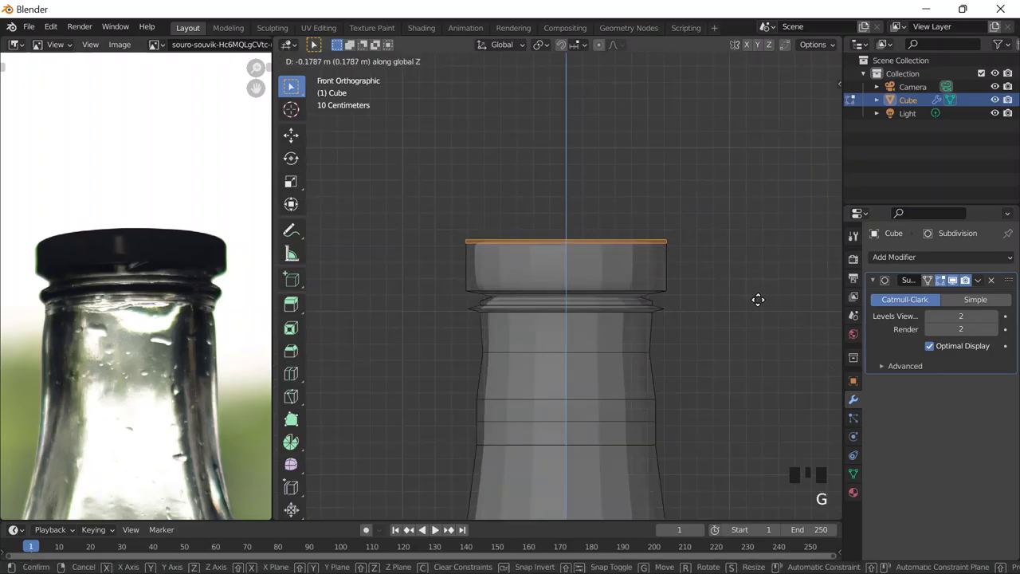
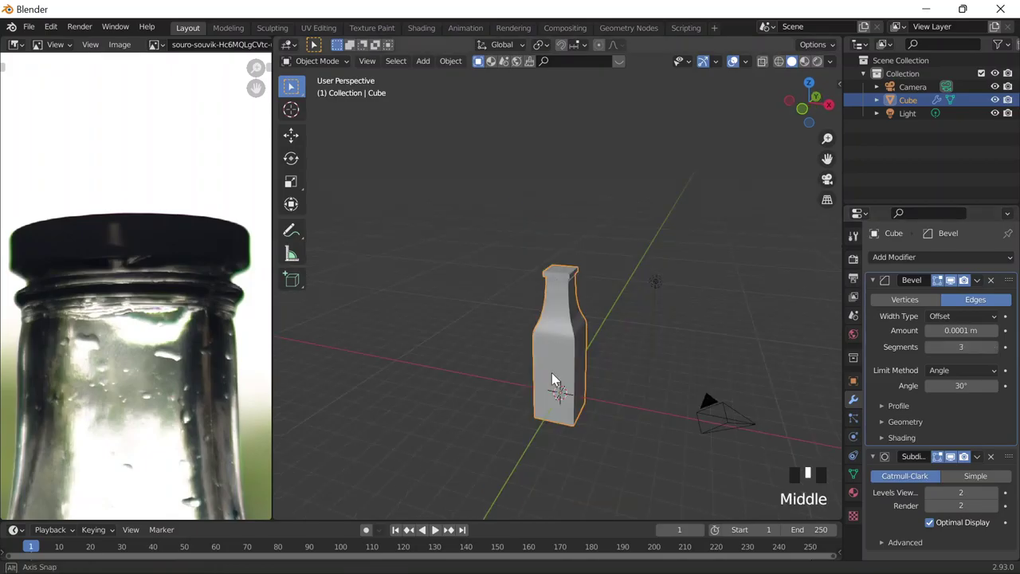
Delete the bottle's Bevel modifier and set the bottle to Shade Smooth.
scroll("up", 3)
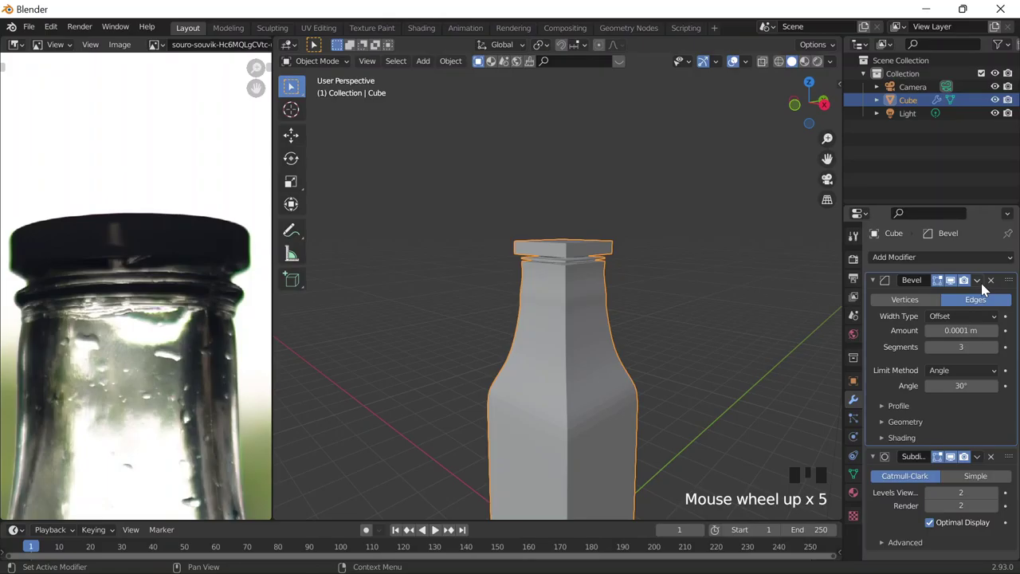
left_click(491, 324)
scroll("up", 3)
right_click(606, 291)
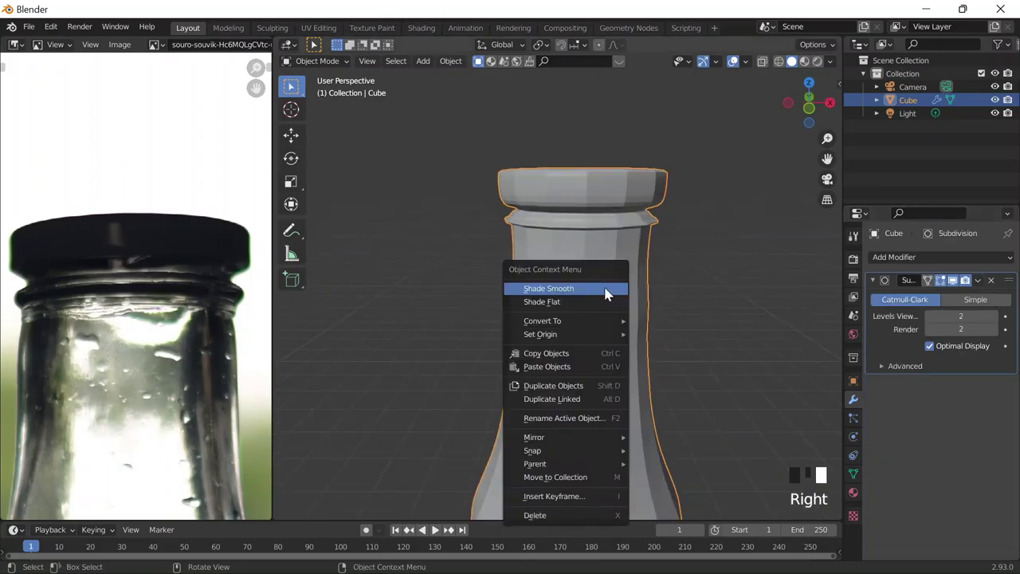
scroll("up", 3)
scroll("down", 3)
scroll("down", 3)
Save the file and apply the Subdivision modifier permanently to the bottle's mesh.
scroll("down", 3)
left_click_drag(641, 322, 807, 72)
scroll("down", 3)
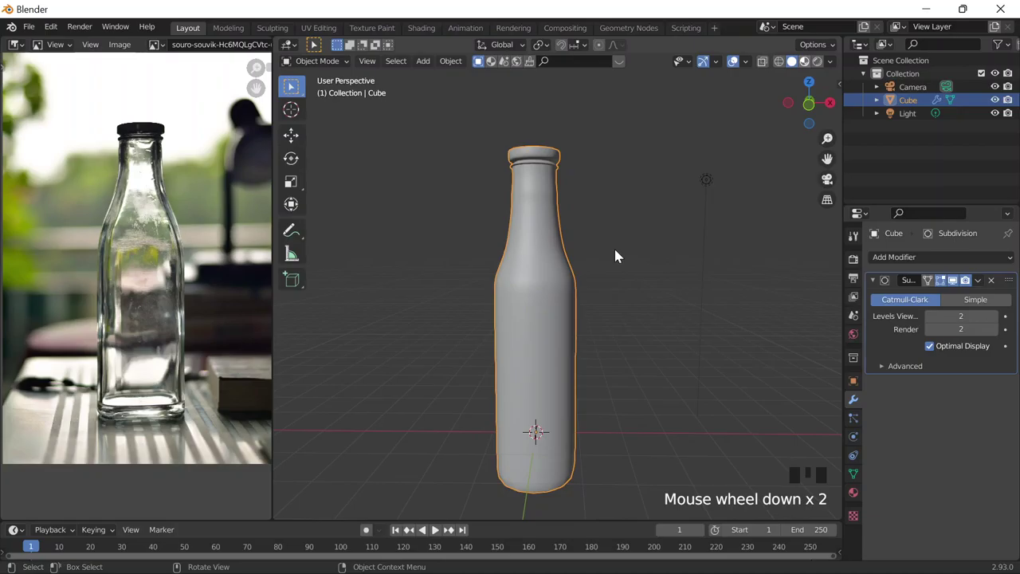
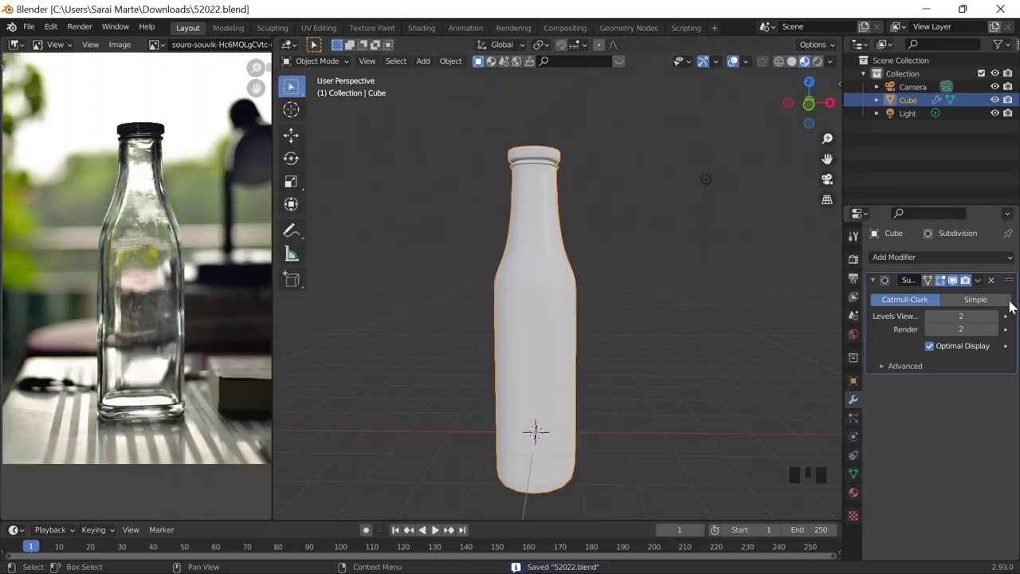
left_click(904, 347)
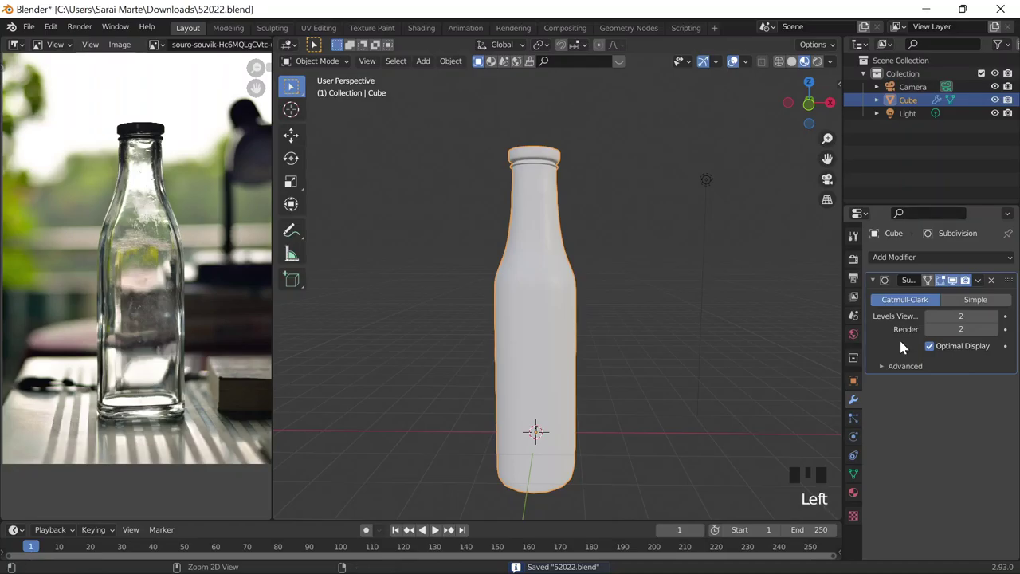
key("ctrl+a")
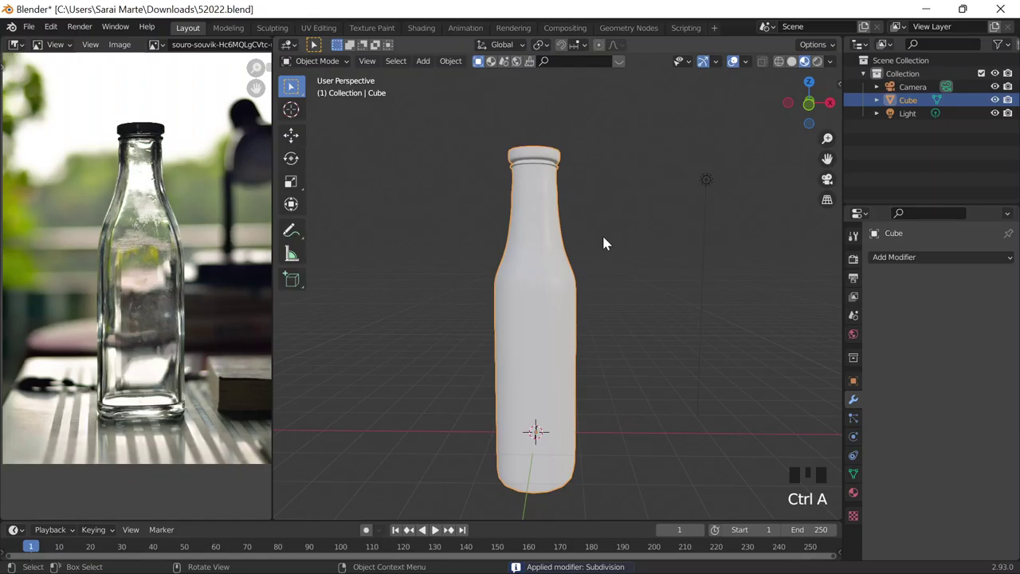
Apply All Transforms to the bottle and start a new material for it.
left_click(920, 335)
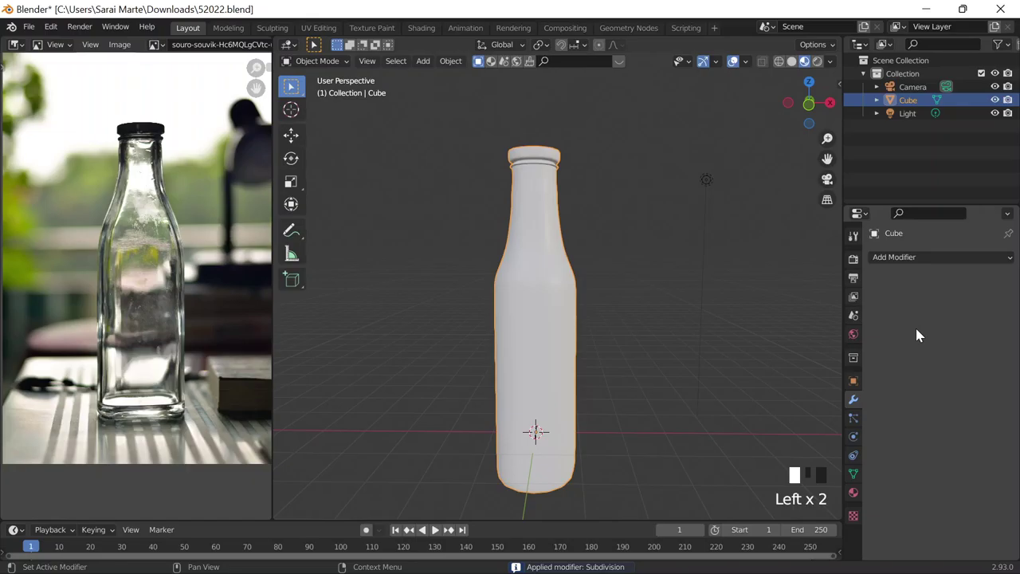
key("ctrl+a")
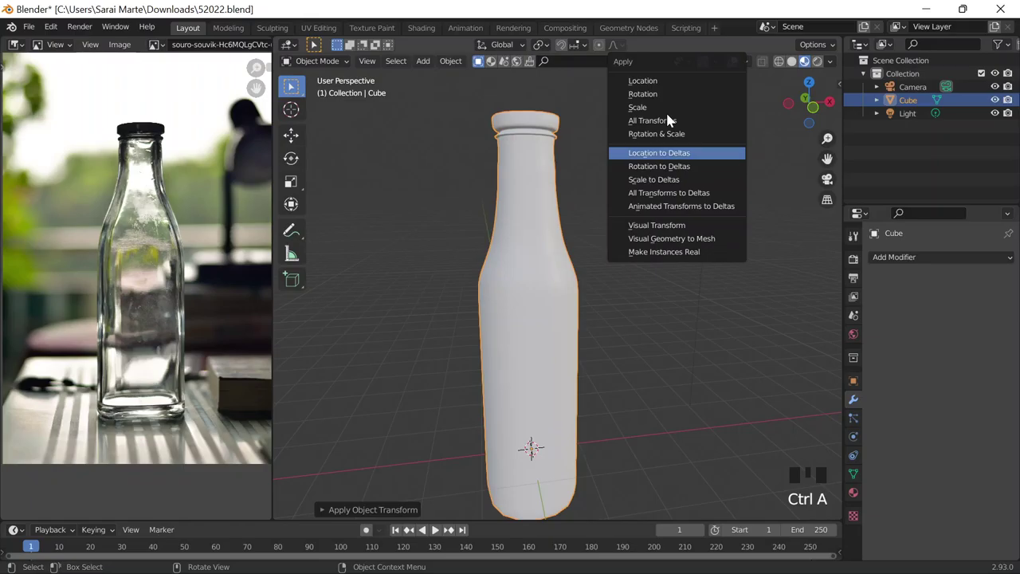
left_click(891, 330)
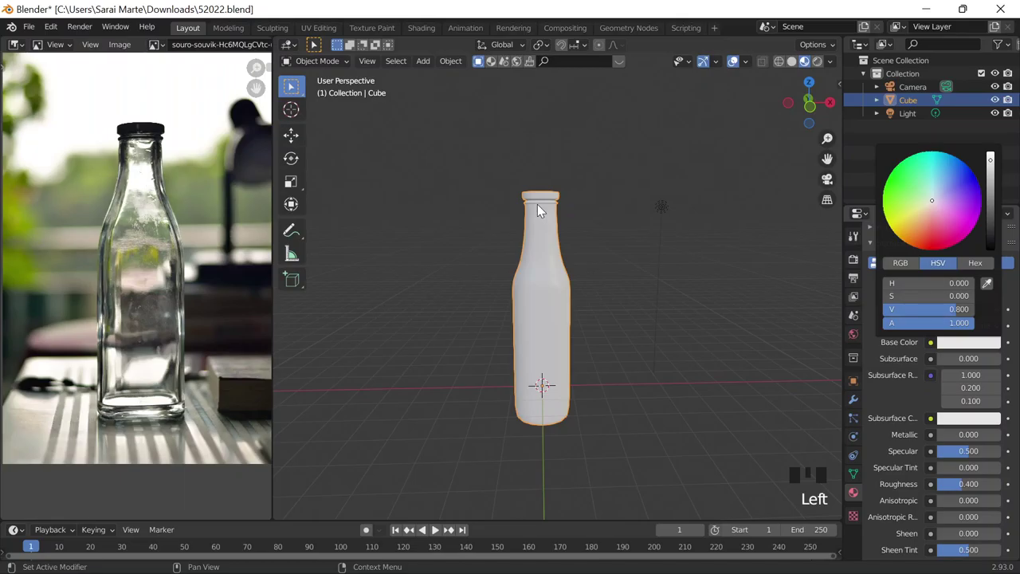
Set the bottle's surface shader to Glass BSDF and review the Render Engine setting.
left_click_drag(947, 291, 858, 260)
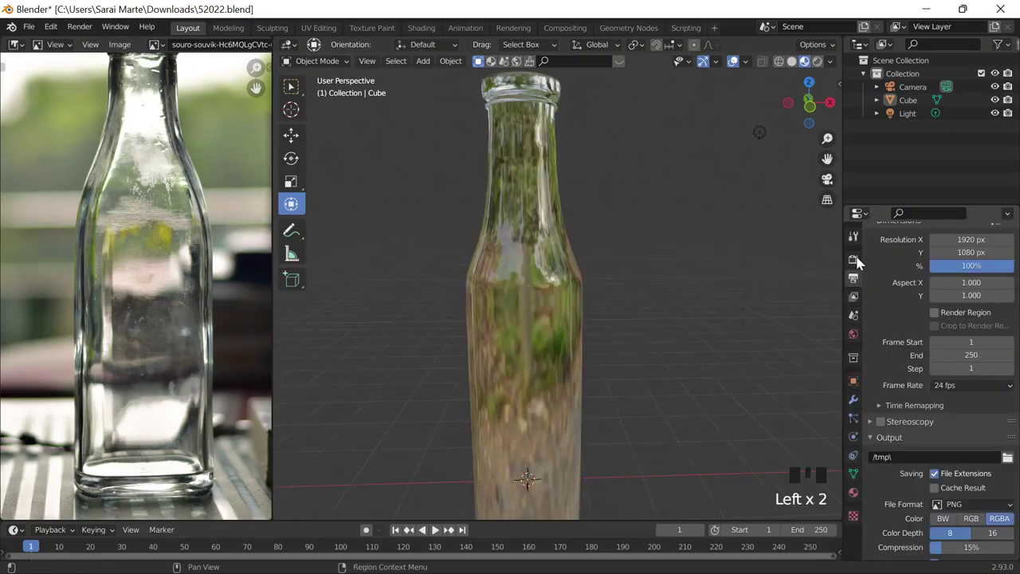
left_click(967, 261)
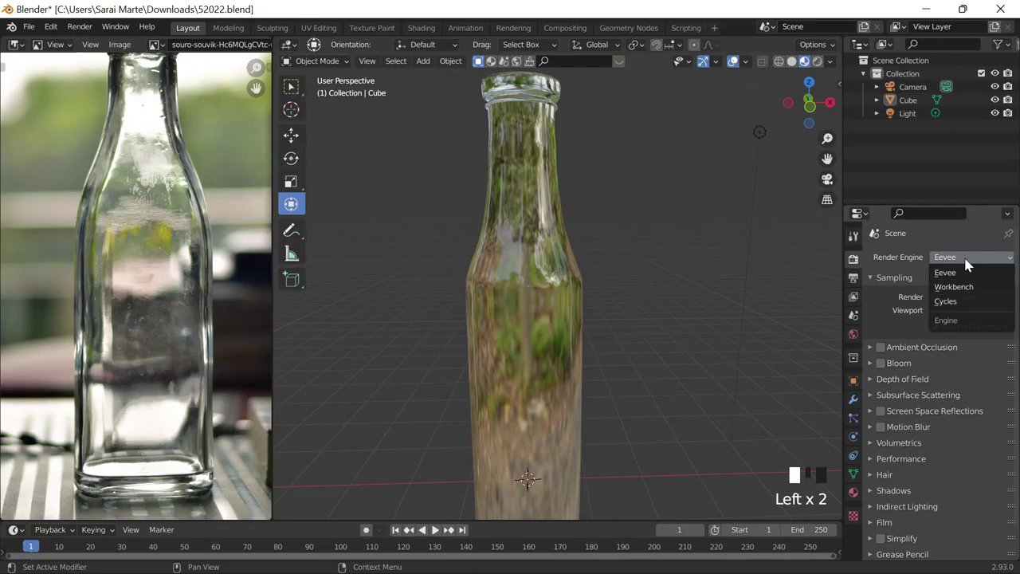
scroll("down", 3)
scroll("down", 3)
left_click(949, 280)
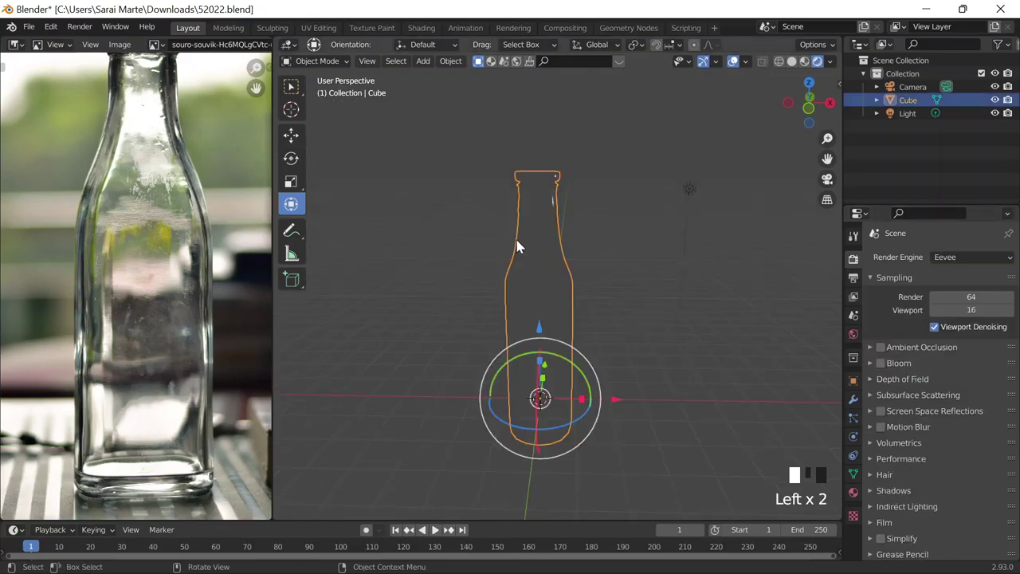
Switch rendering to Cycles and add a plane scaled up into a wide floor under the bottle.
scroll("down", 3)
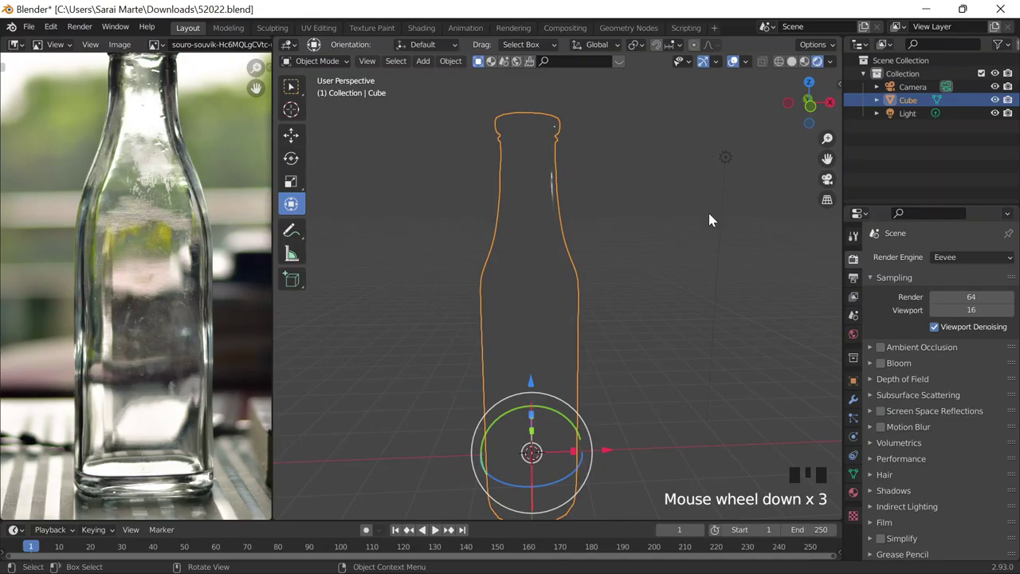
left_click_drag(614, 270, 672, 279)
key("shift+a")
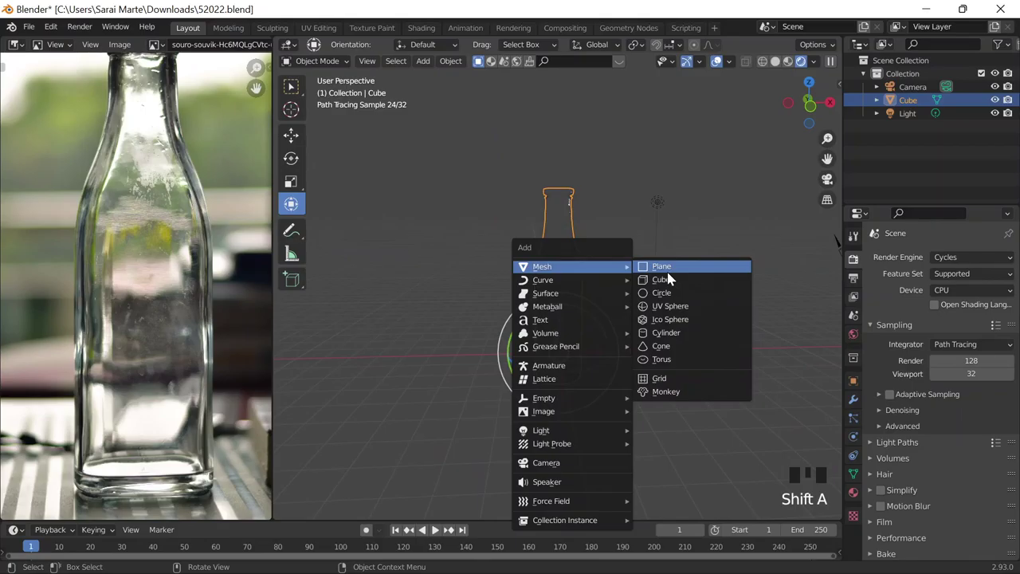
scroll("down", 3)
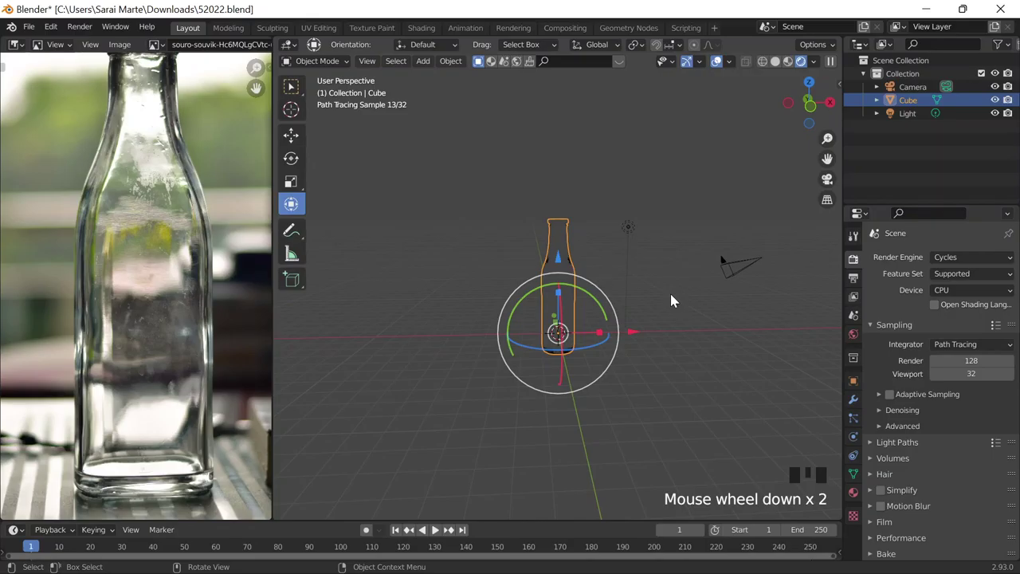
left_click_drag(645, 259, 382, 70)
Extrude the floor's back edge into a wall and apply a 15-segment Bevel for a seamless curve.
left_click(381, 69)
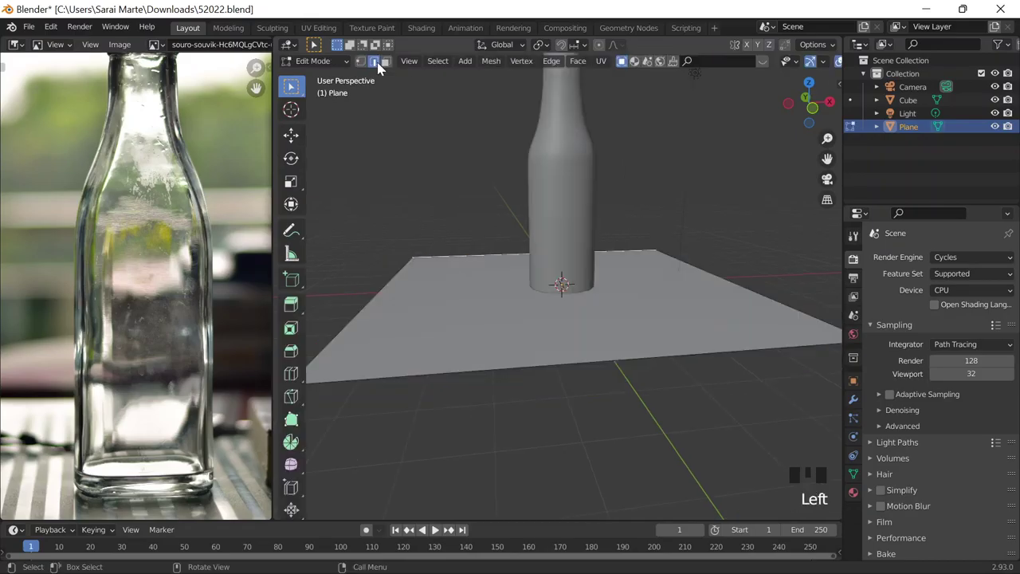
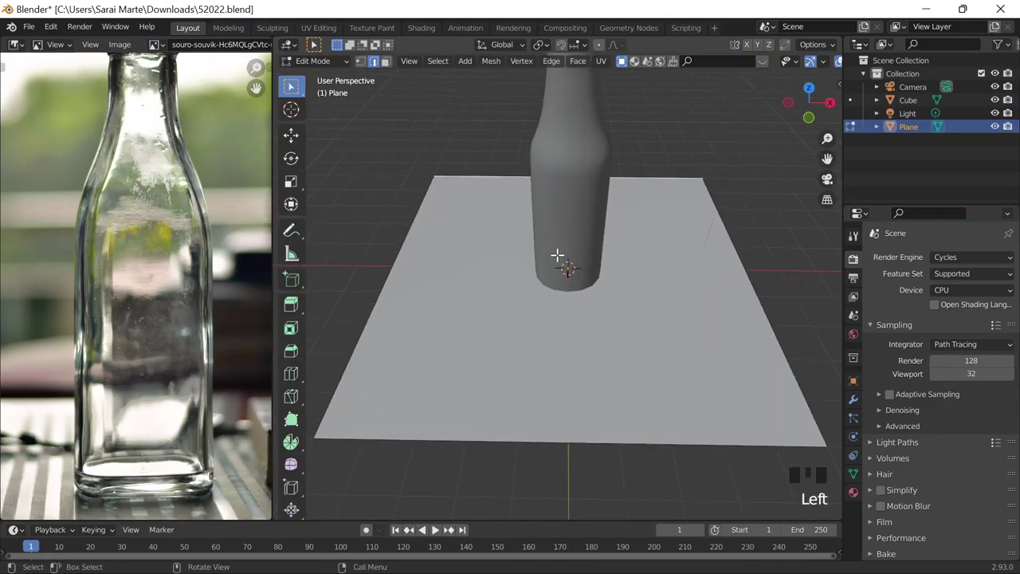
key("e")
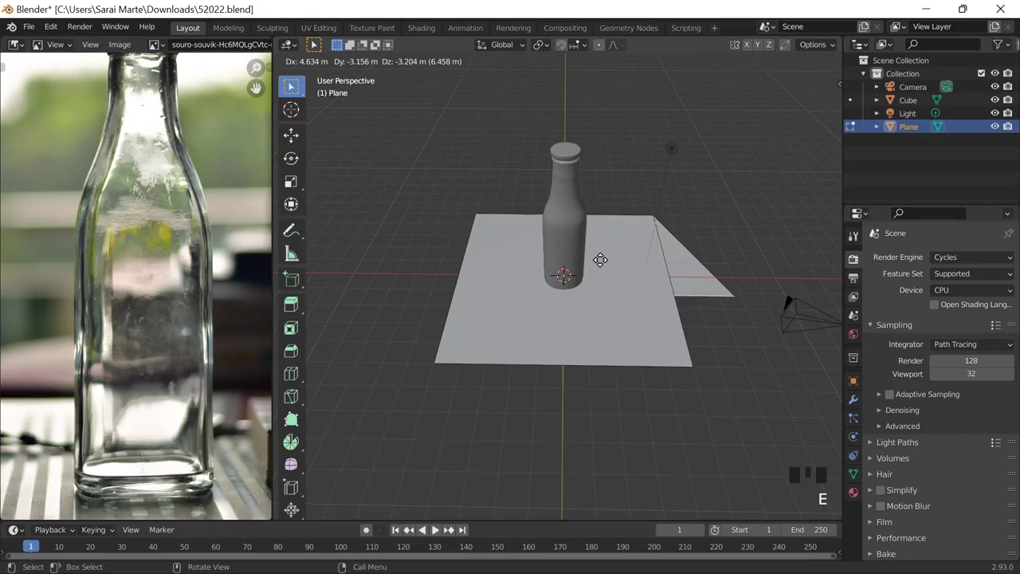
key("s")
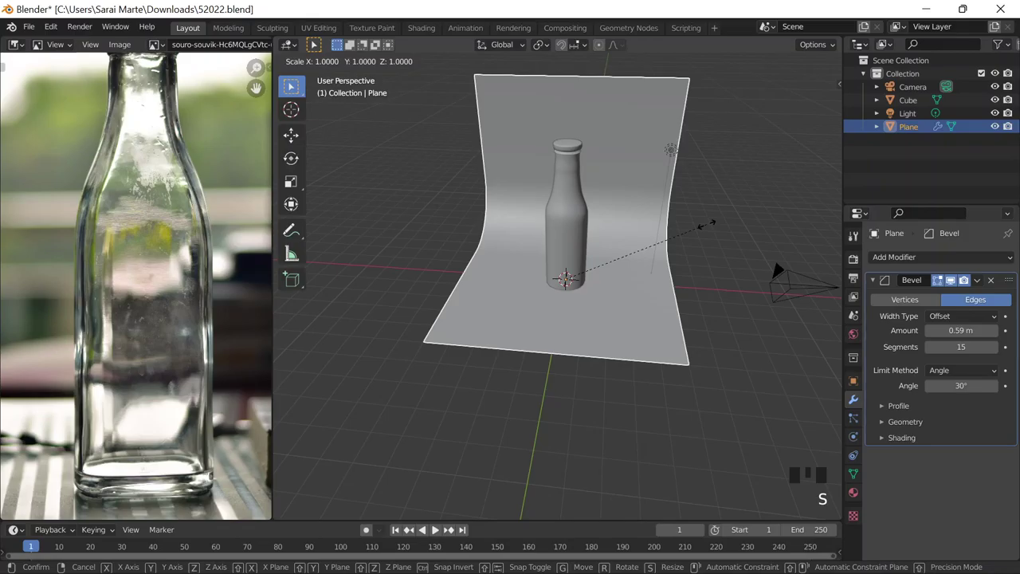
left_click(638, 220)
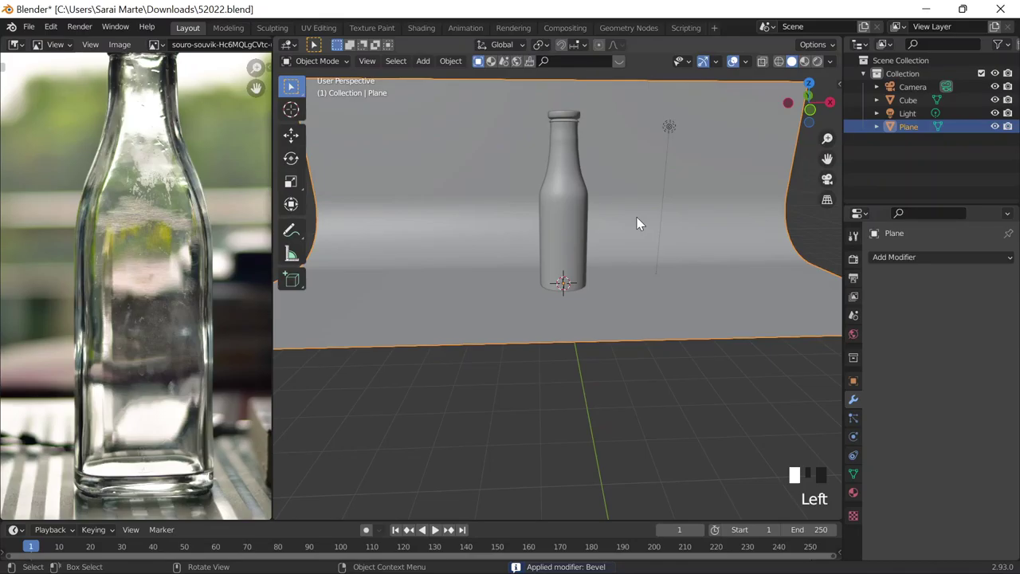
Pull the backdrop's top edge up along Z by about 6.5 m to heighten the wall.
left_click_drag(596, 383, 515, 123)
left_click(515, 124)
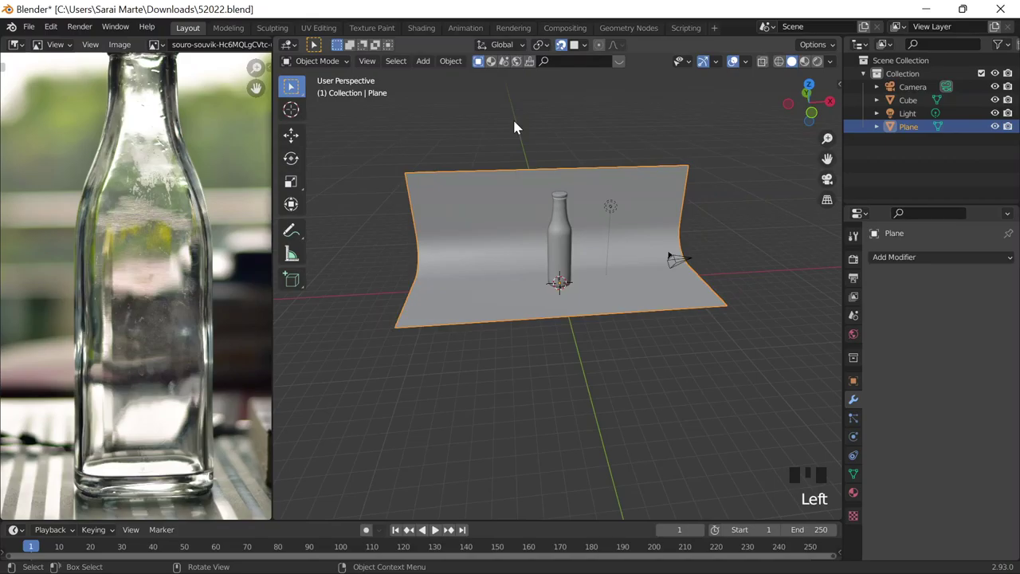
key("g")
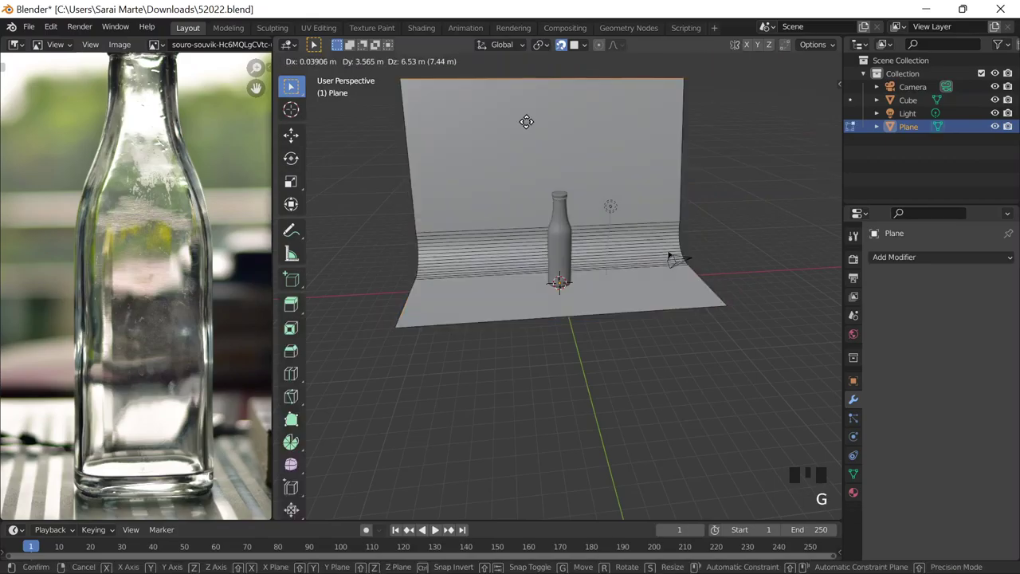
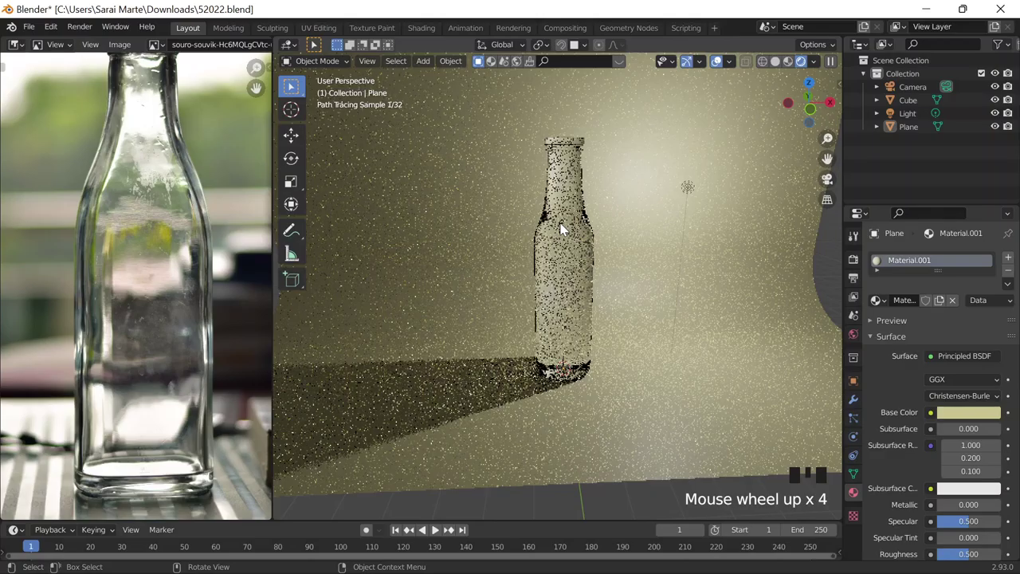
Give the bottle a Glass BSDF material and preview it rendered against the pale yellow backdrop.
left_click_drag(562, 225, 907, 352)
scroll("up", 3)
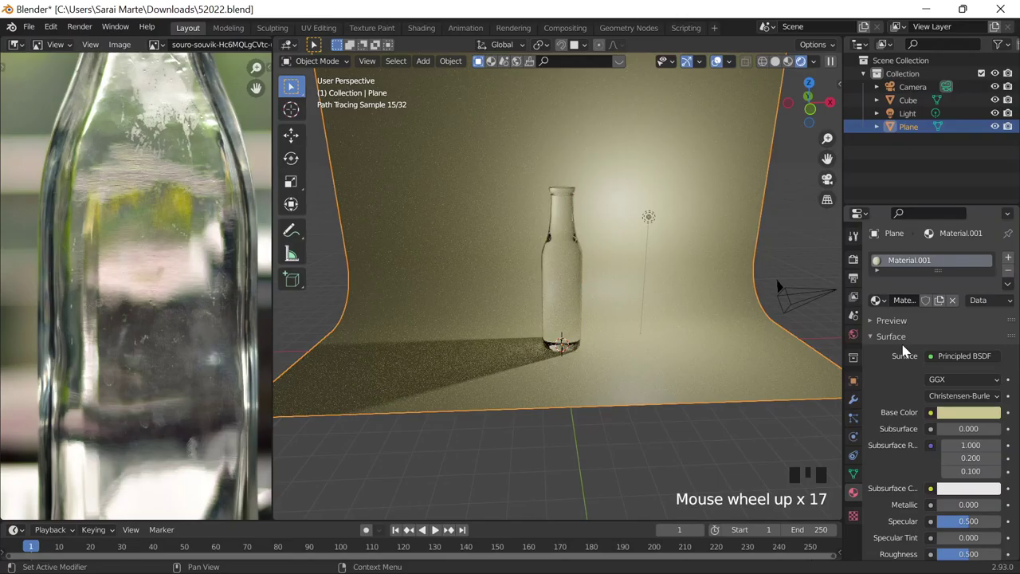
left_click(575, 262)
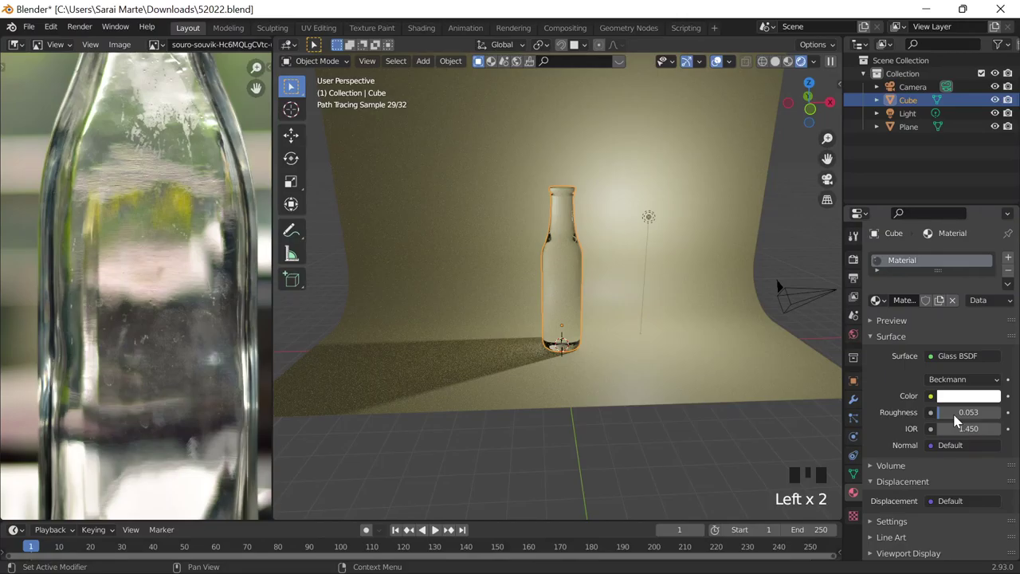
Make the scene light a Sun at strength 5, duplicate it and rotate the copies toward the bottle.
left_click(635, 293)
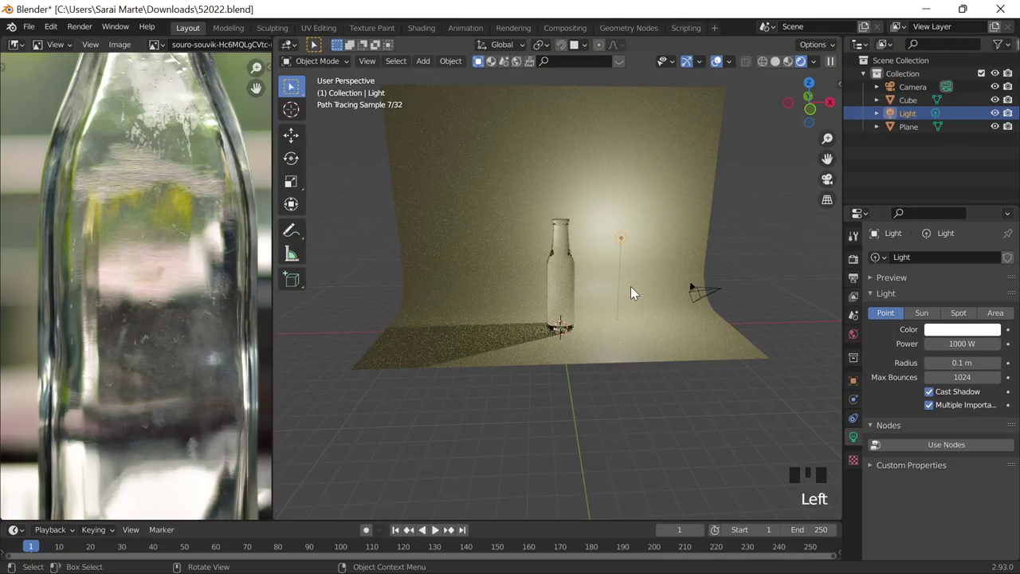
scroll("down", 3)
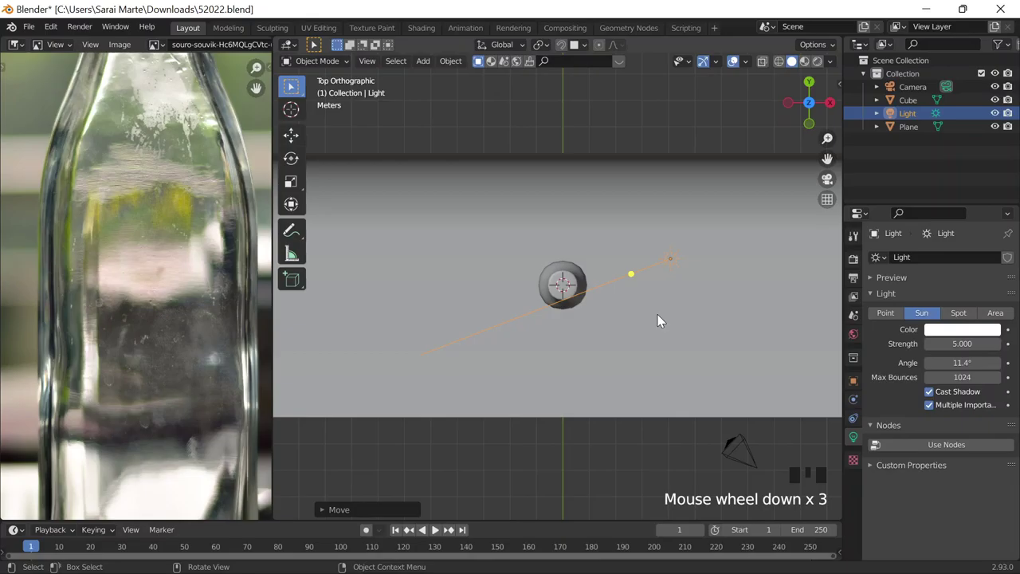
key("g")
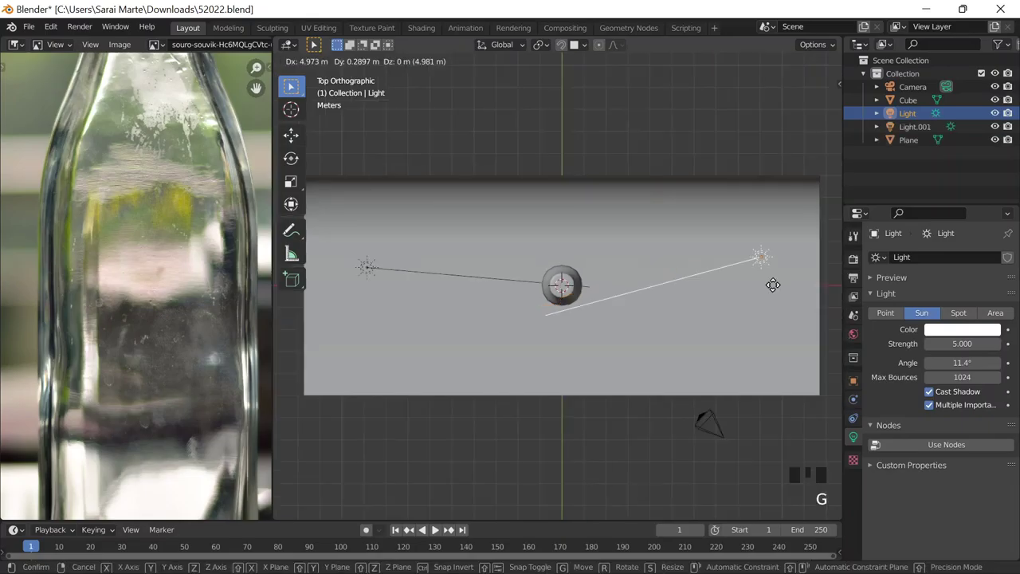
key("r")
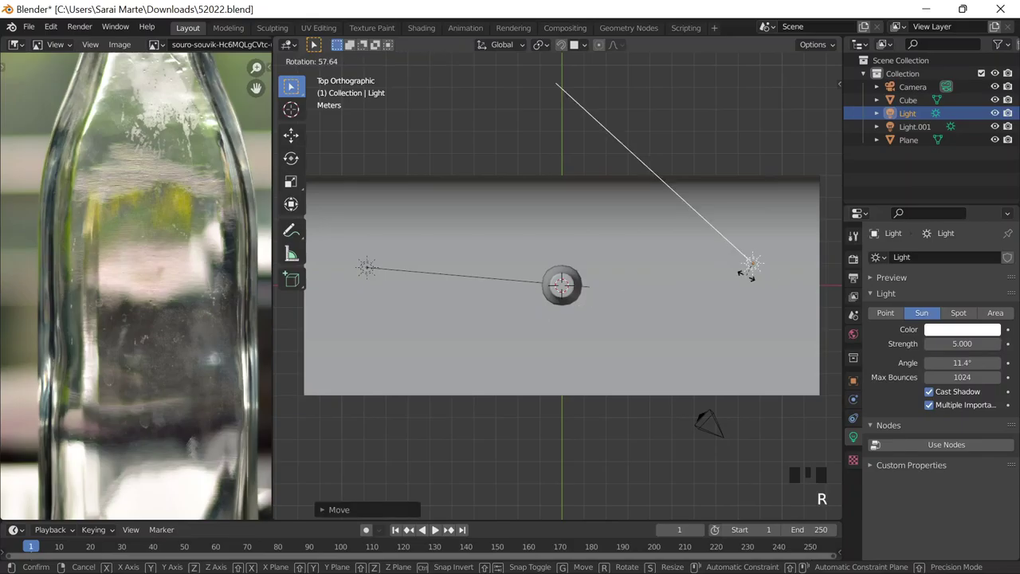
scroll("down", 3)
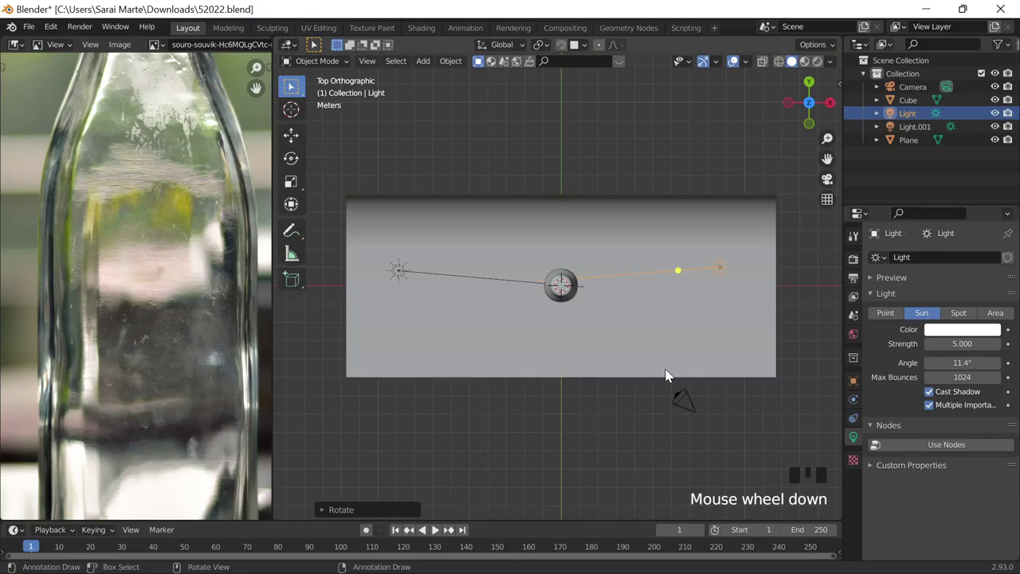
In Edit Mode separate the bottle's top rim into its own object, Cube.001.
key("`")
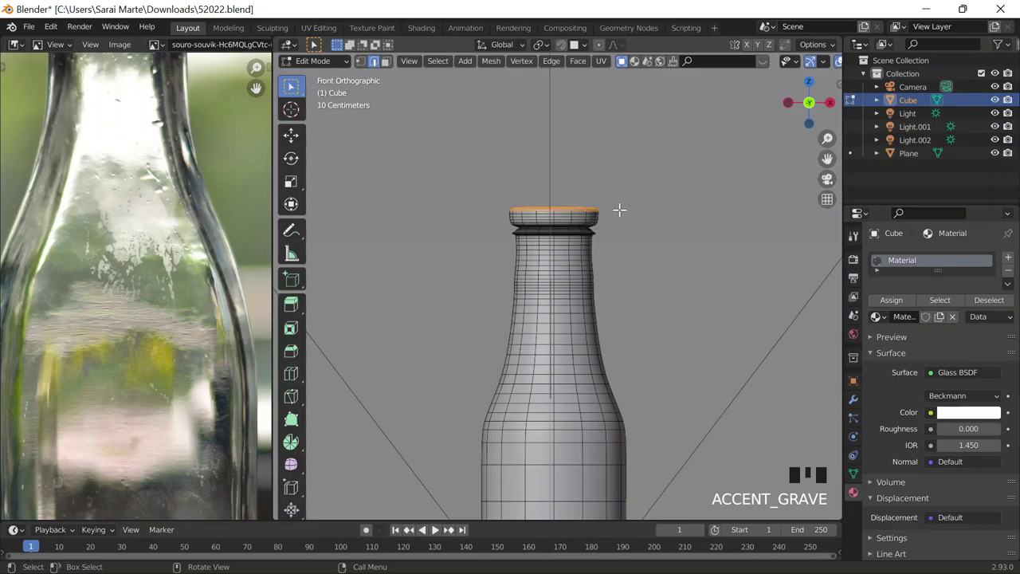
key("Tab")
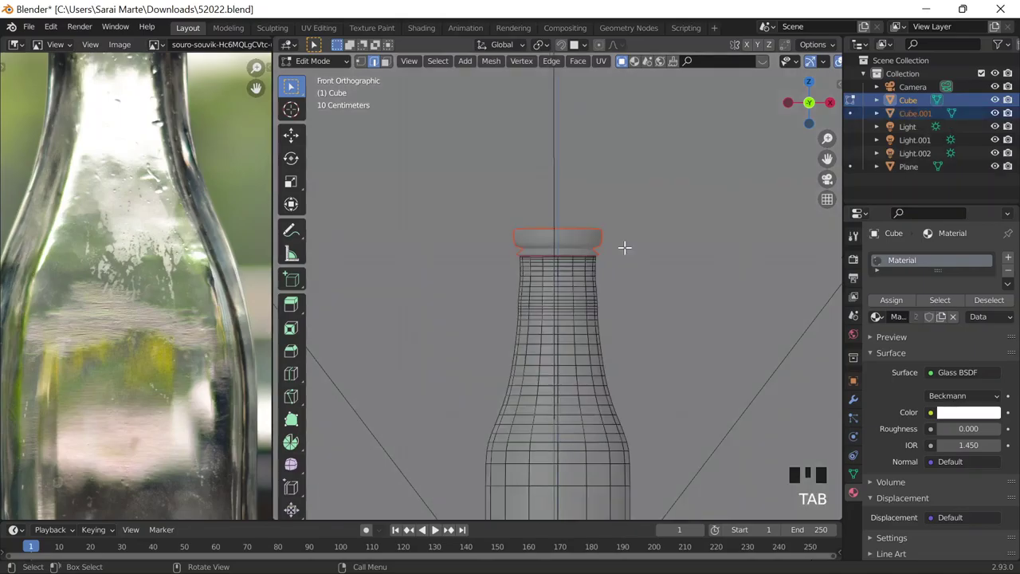
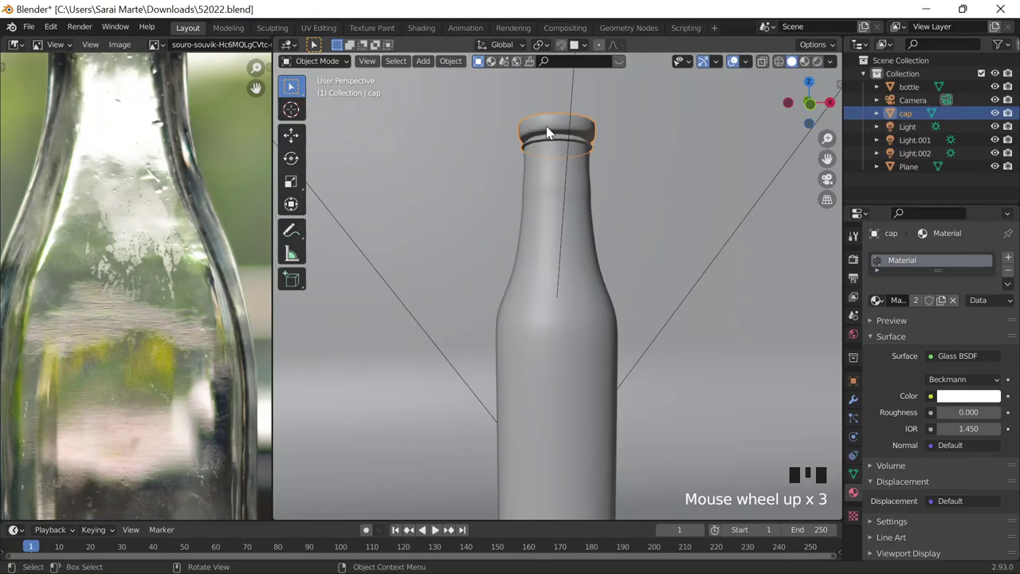
Select the backdrop Plane and give it a pale yellow Principled BSDF material in rendered preview.
left_click(554, 181)
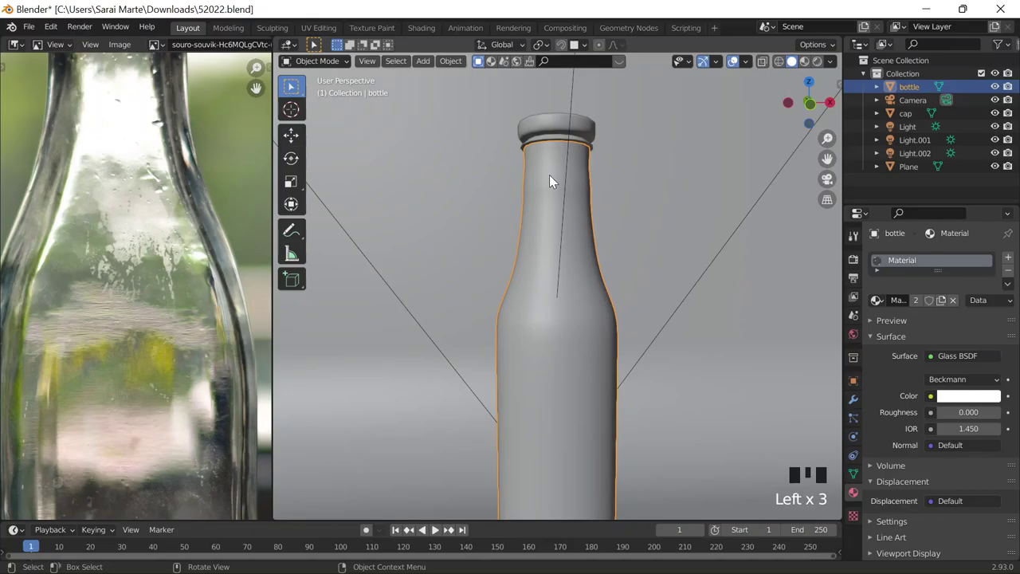
Zoom out to frame the backdrop plane for scaling along its depth.
scroll("up", 3)
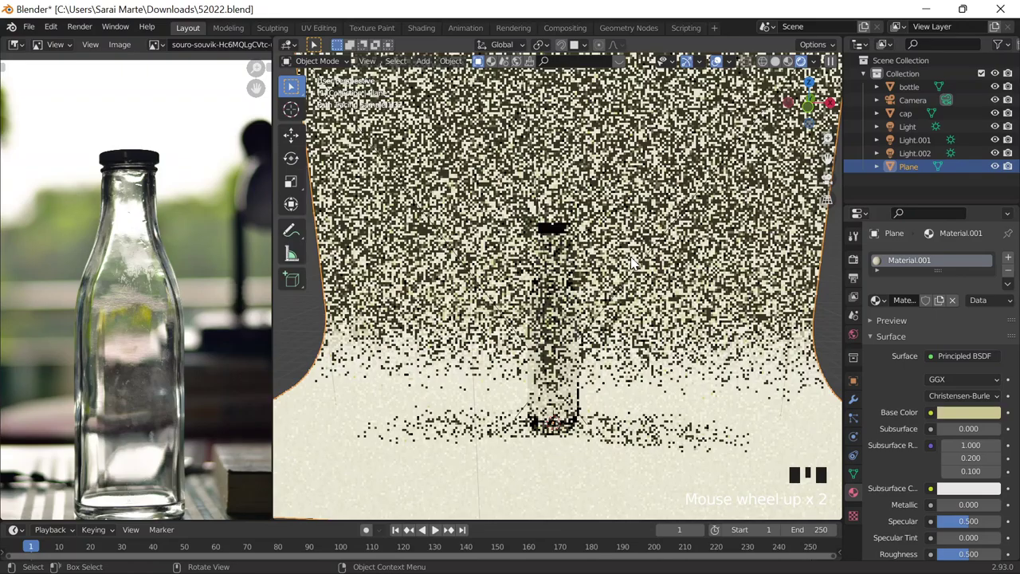
Stretch the backdrop about 4.8 m along Y and view the bottle scene through the camera.
key("g")
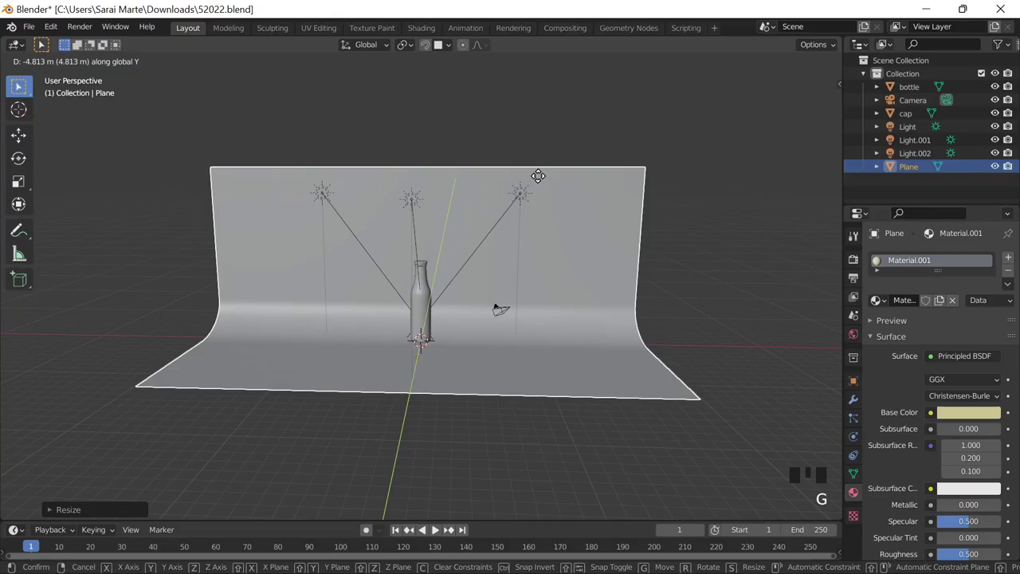
left_click_drag(498, 276, 670, 250)
key("ctrl+alt+KP_0")
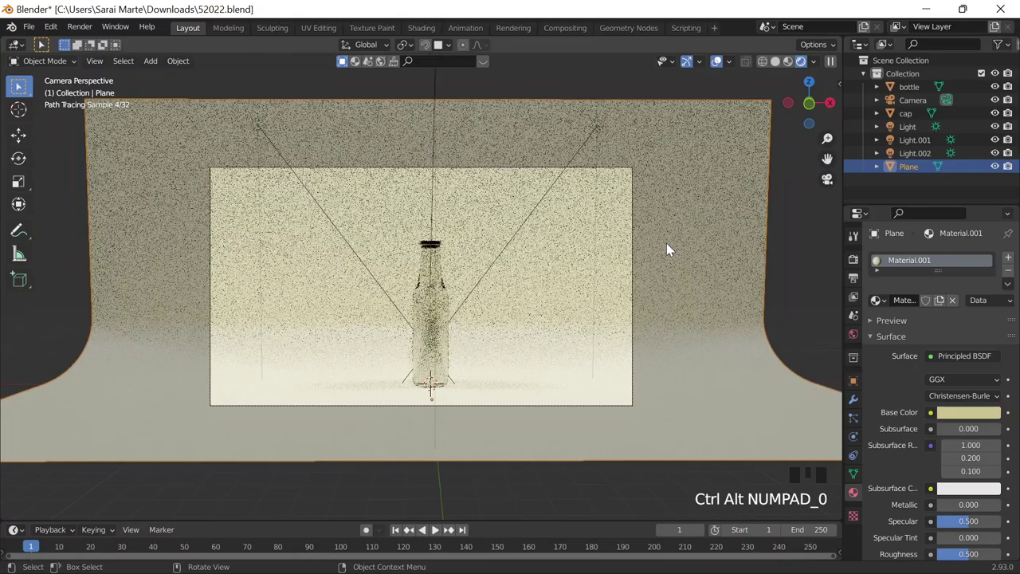